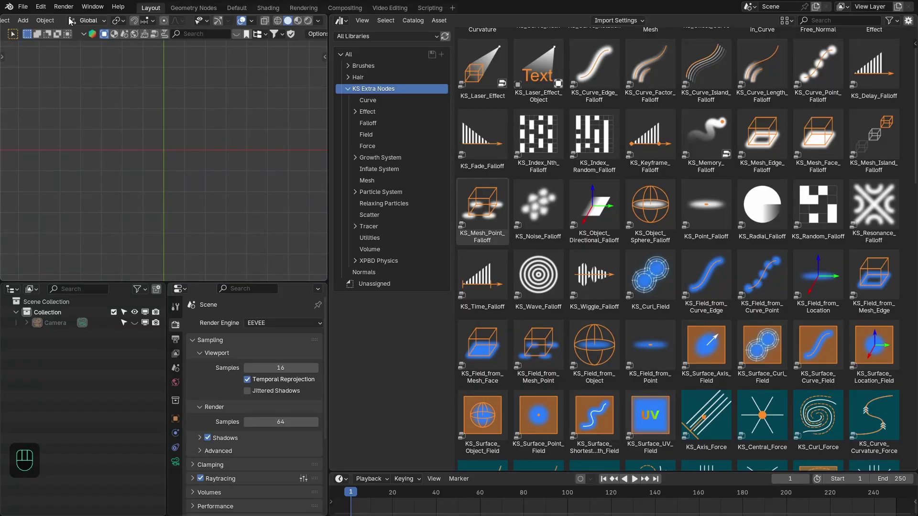
Add a plane, rename it Inflate_Sim and give it a new geometry nodes tree.
{"action": "left_click_drag", "start_coordinate": [45, 6], "coordinate": [68, 145]}
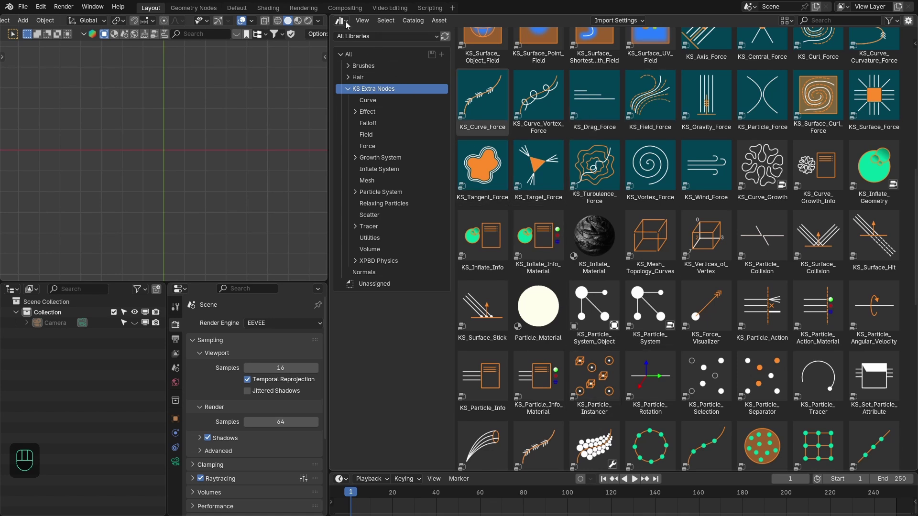
{"action": "left_click_drag", "start_coordinate": [346, 22], "coordinate": [371, 86]}
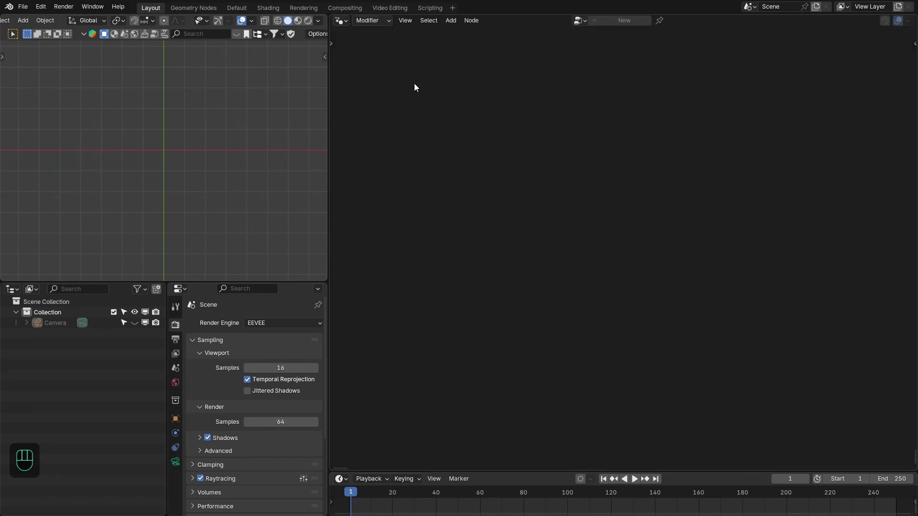
{"action": "left_click_drag", "start_coordinate": [455, 22], "coordinate": [390, 77]}
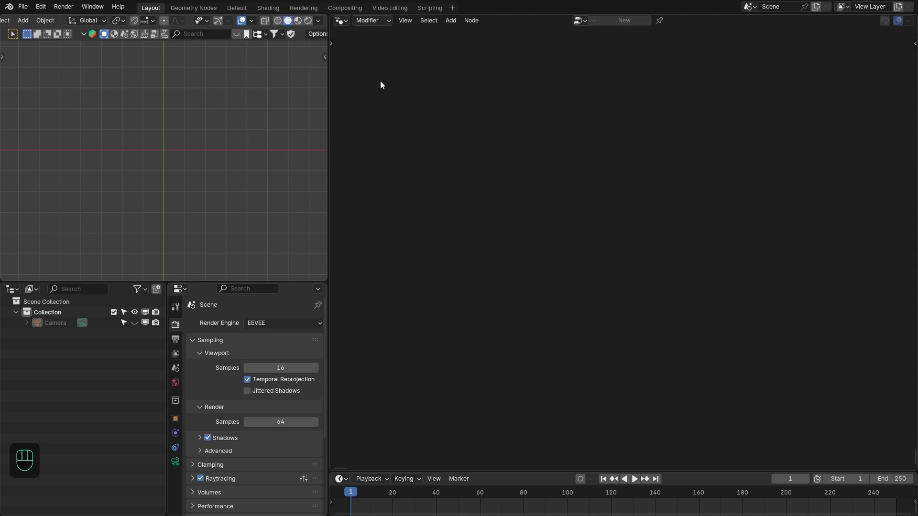
{"action": "key", "text": "shift+a"}
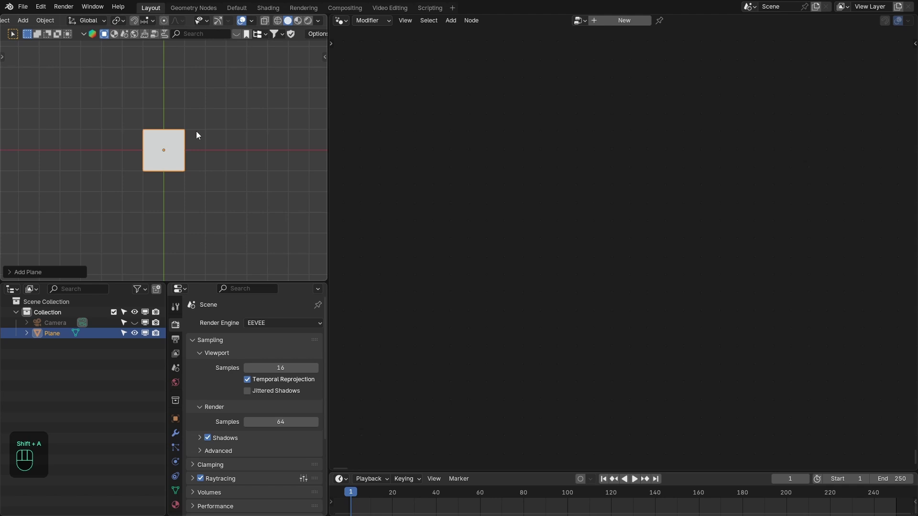
{"action": "key", "text": "F2"}
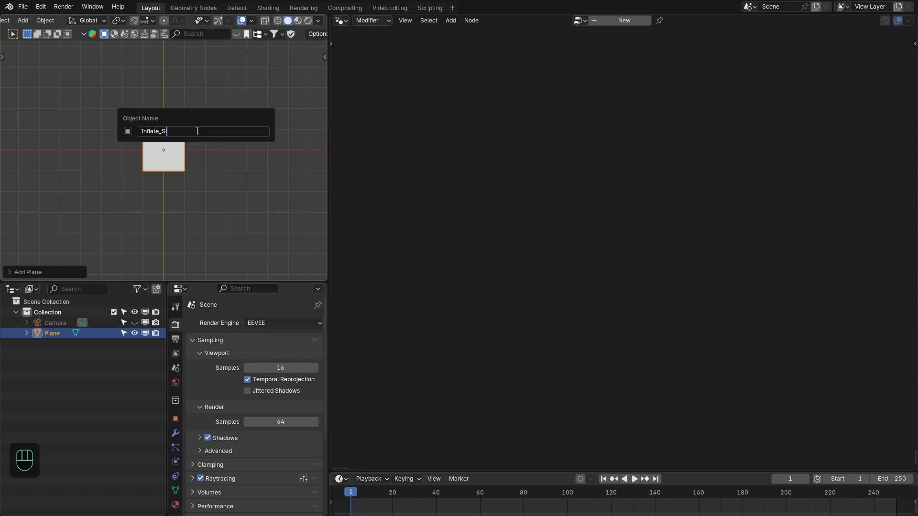
{"action": "left_click", "coordinate": [630, 24]}
{"action": "middle_click", "coordinate": [624, 222]}
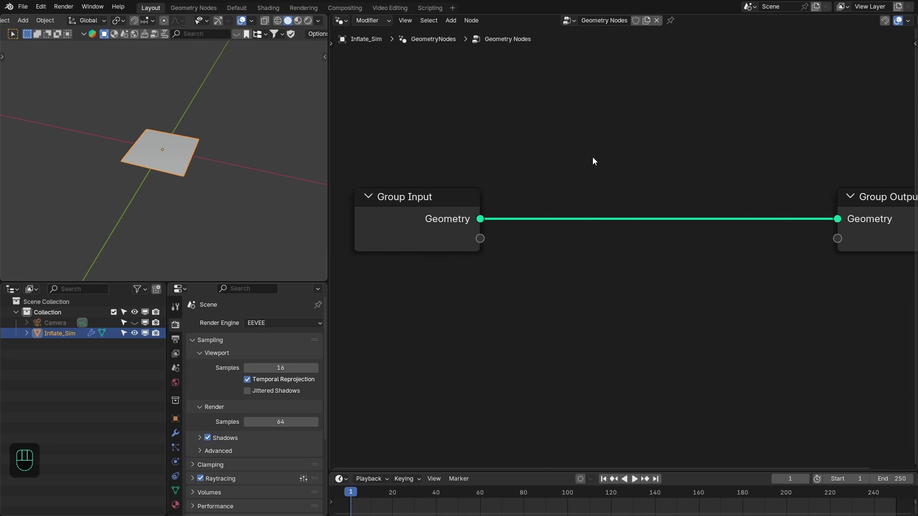
Delete the Group Input and add a String to Curves node for the word Inflate.
{"action": "middle_click", "coordinate": [584, 180]}
{"action": "left_click", "coordinate": [466, 192]}
{"action": "key", "text": "x"}
{"action": "left_click_drag", "start_coordinate": [471, 191], "coordinate": [467, 181]}
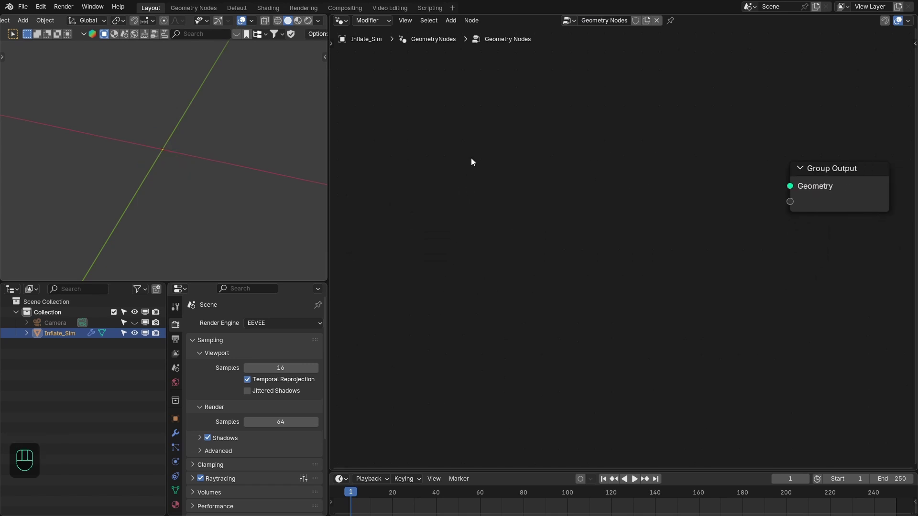
{"action": "key", "text": "shift+a"}
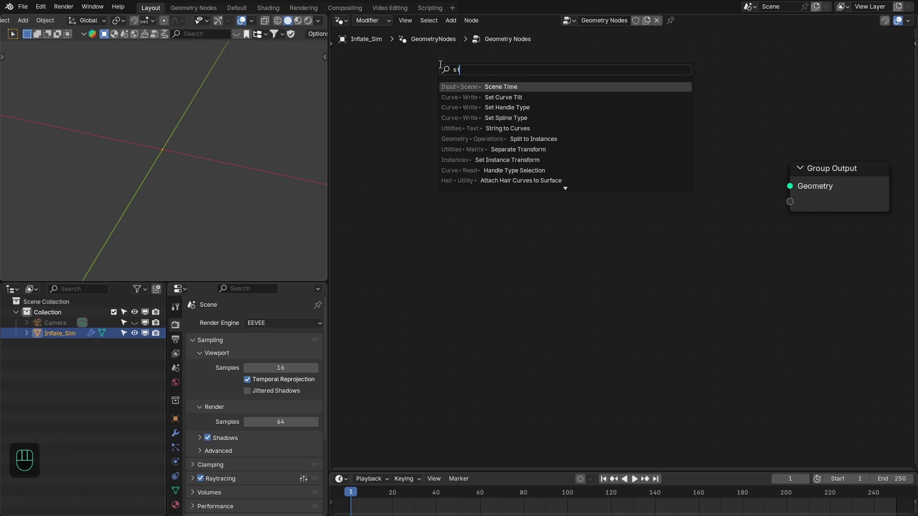
{"action": "left_click_drag", "start_coordinate": [416, 135], "coordinate": [472, 143]}
{"action": "middle_click", "coordinate": [488, 146]}
{"action": "left_click", "coordinate": [513, 175]}
Connect String to Curves to the output and align the text Center and Middle.
{"action": "left_click_drag", "start_coordinate": [497, 291], "coordinate": [498, 290]}
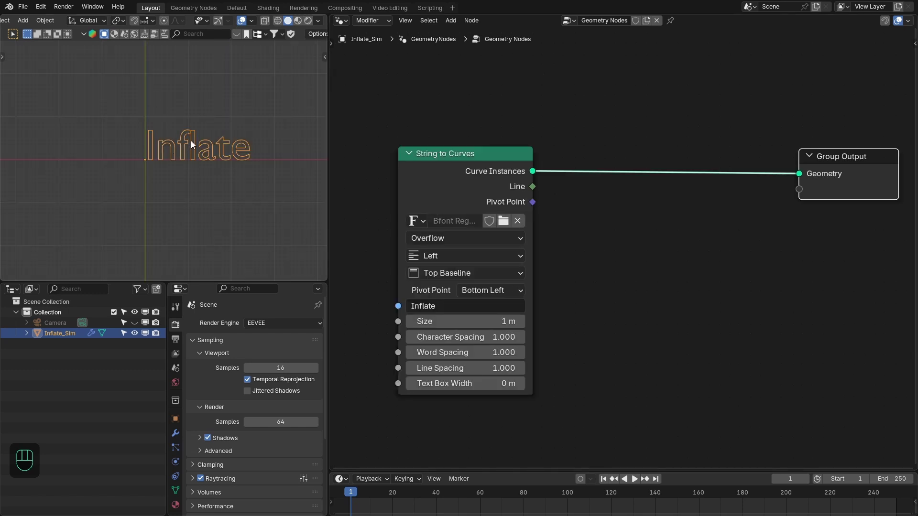
{"action": "left_click_drag", "start_coordinate": [450, 261], "coordinate": [456, 308]}
{"action": "left_click_drag", "start_coordinate": [465, 274], "coordinate": [451, 348]}
{"action": "middle_click", "coordinate": [229, 172]}
{"action": "middle_click", "coordinate": [259, 174]}
{"action": "middle_click", "coordinate": [202, 156]}
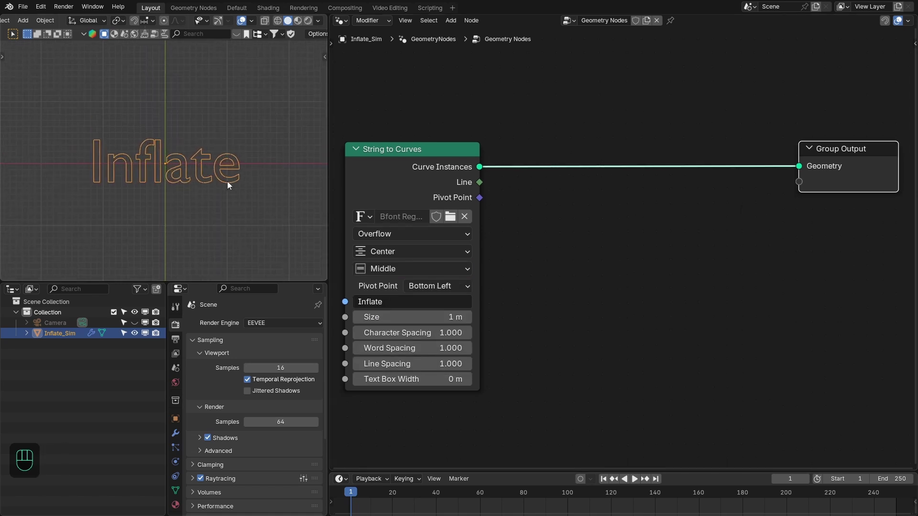
{"action": "left_click_drag", "start_coordinate": [541, 161], "coordinate": [552, 164]}
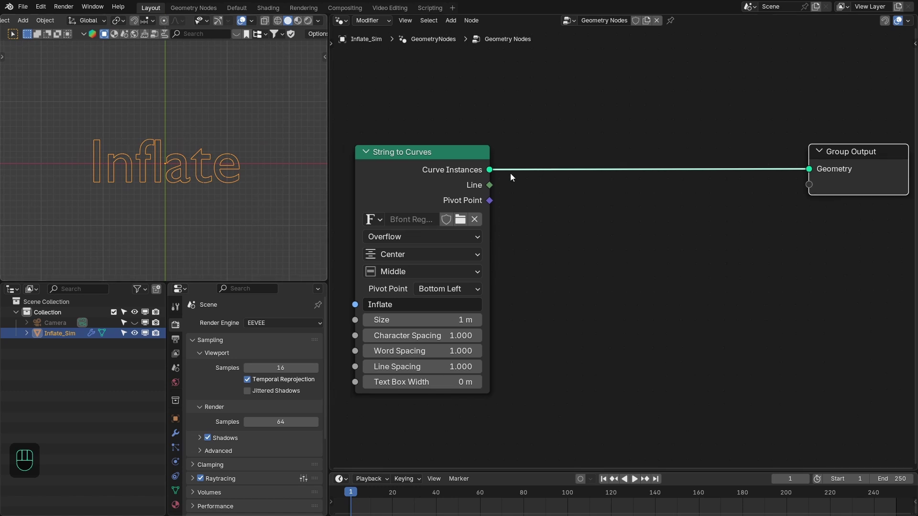
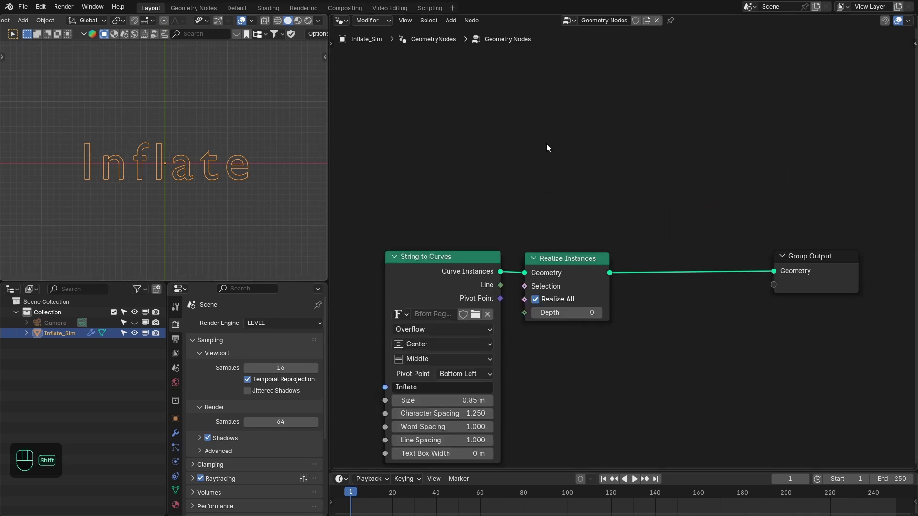
Add a 3.25 m Grid with 33×10 vertices and join it with the Inflate text.
{"action": "key", "text": "shift+a"}
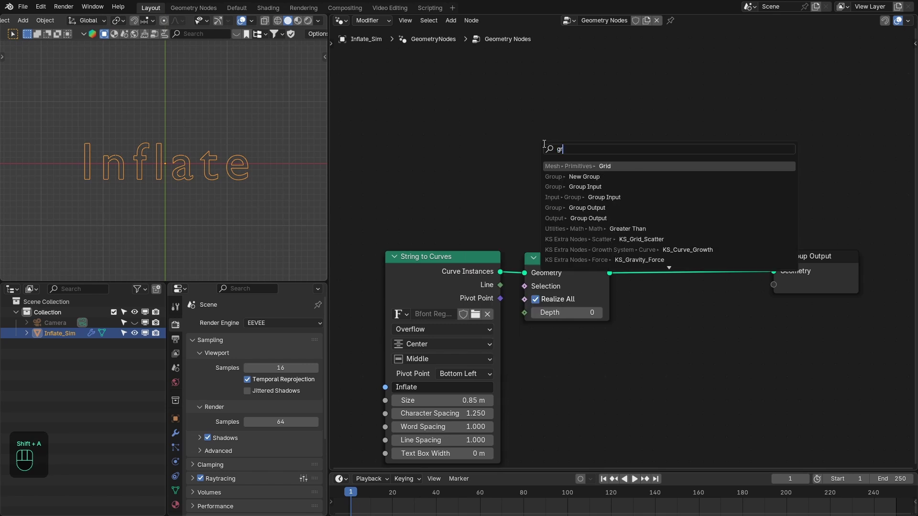
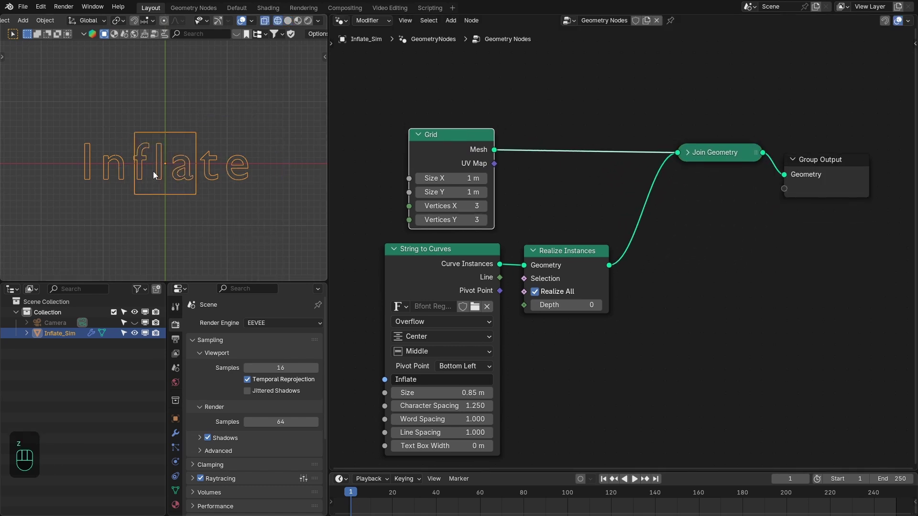
{"action": "left_click_drag", "start_coordinate": [256, 23], "coordinate": [56, 143]}
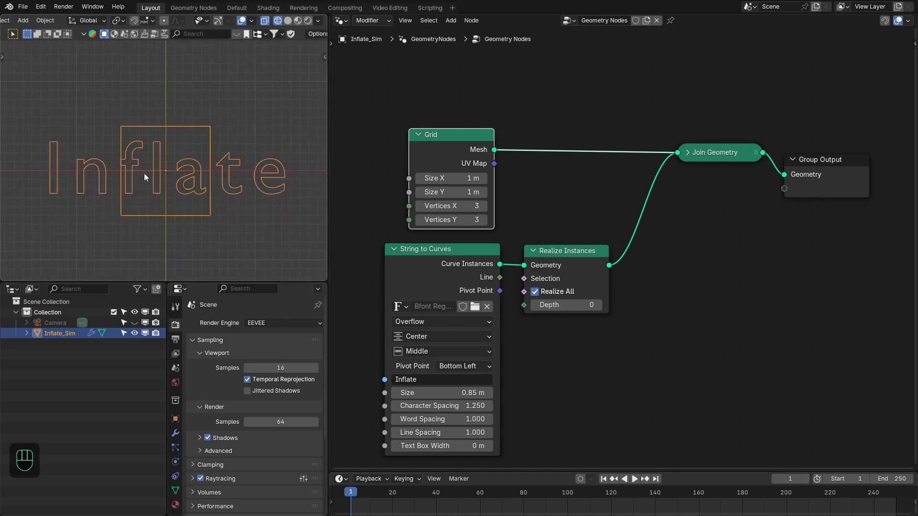
{"action": "middle_click", "coordinate": [208, 167]}
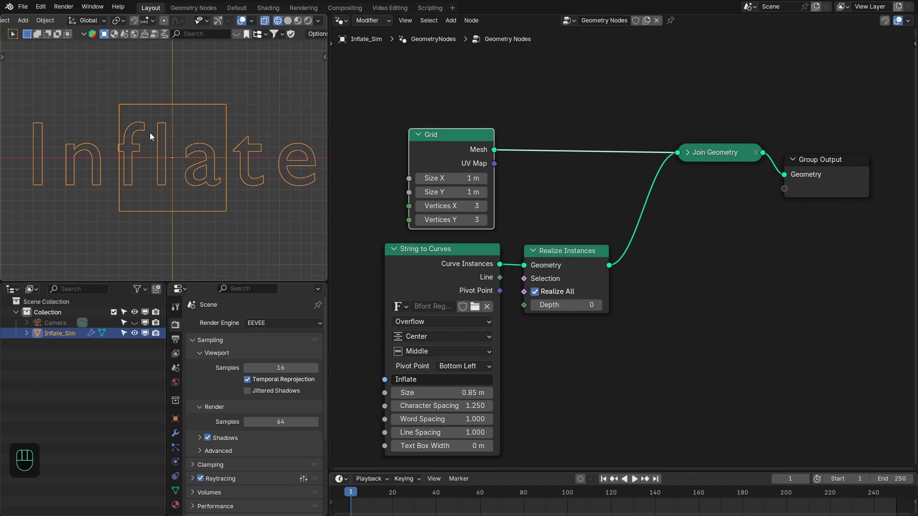
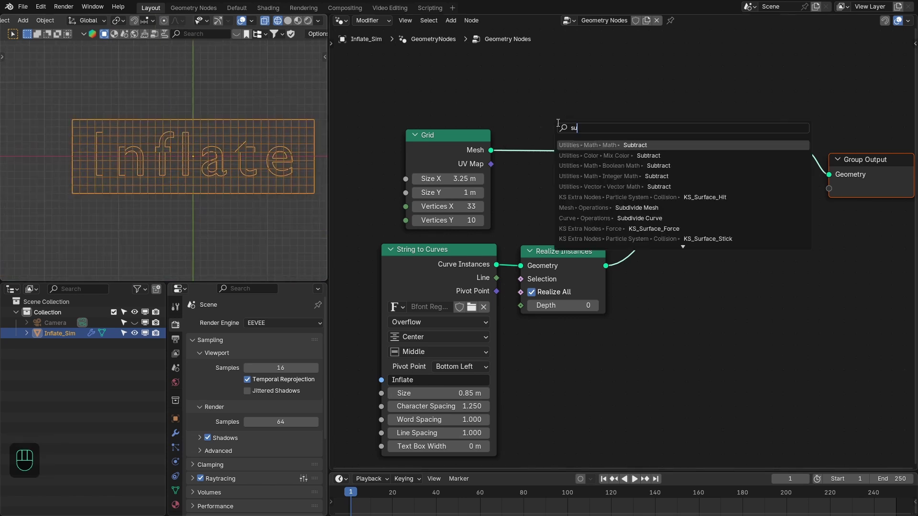
Insert a Subdivide Mesh node on the Grid link and raise its Level to 3.
{"action": "key", "text": "BackSpace"}
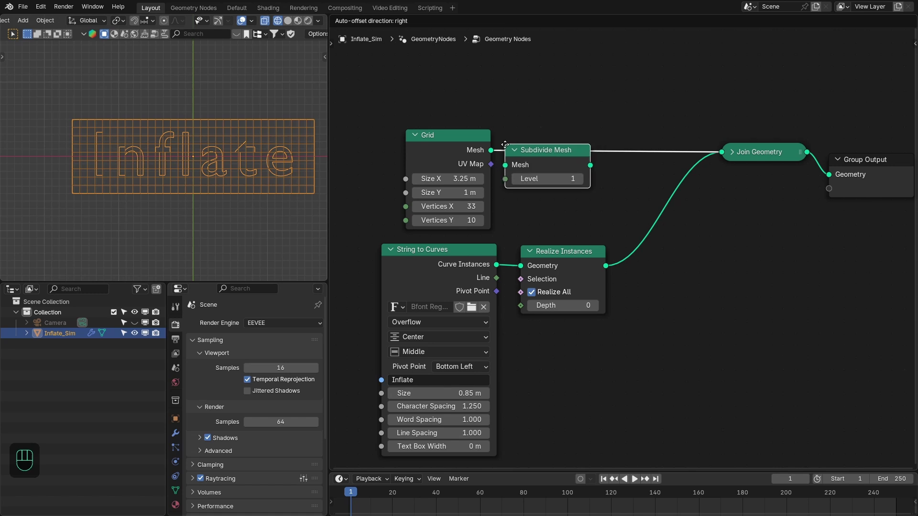
{"action": "left_click", "coordinate": [520, 136]}
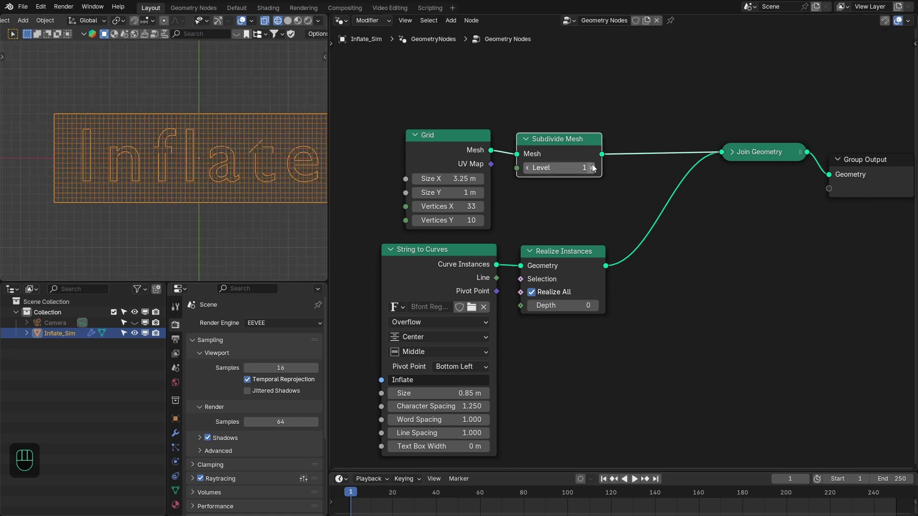
{"action": "left_click", "coordinate": [594, 163]}
{"action": "left_click", "coordinate": [594, 163]}
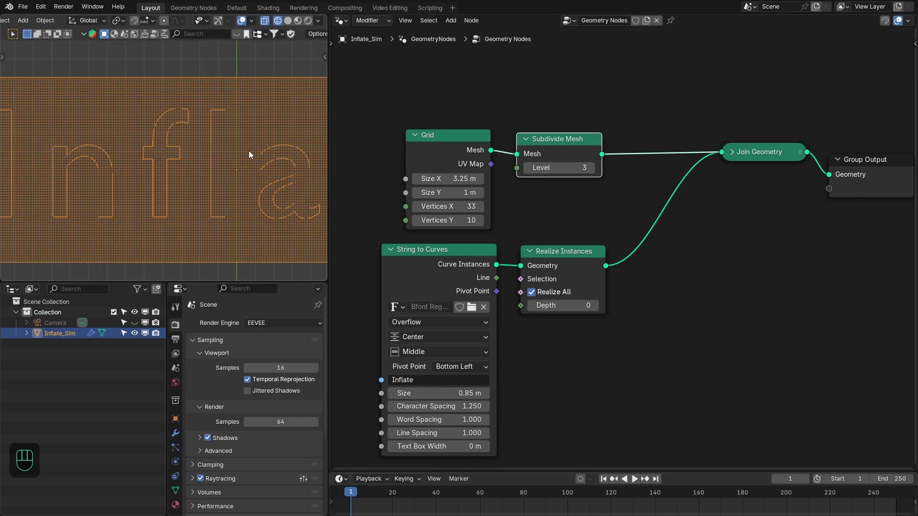
{"action": "left_click_drag", "start_coordinate": [197, 144], "coordinate": [223, 140]}
{"action": "left_click", "coordinate": [580, 148]}
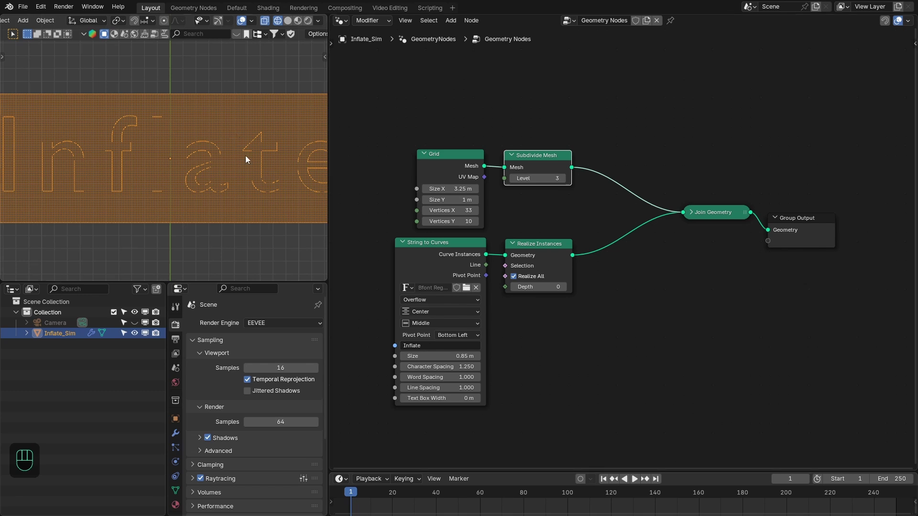
Drop KS_Inflate_Geometry between Subdivide Mesh and the output and play the inflation.
{"action": "left_click_drag", "start_coordinate": [257, 151], "coordinate": [262, 110]}
{"action": "key", "text": "KP_7"}
{"action": "key", "text": "shift+a"}
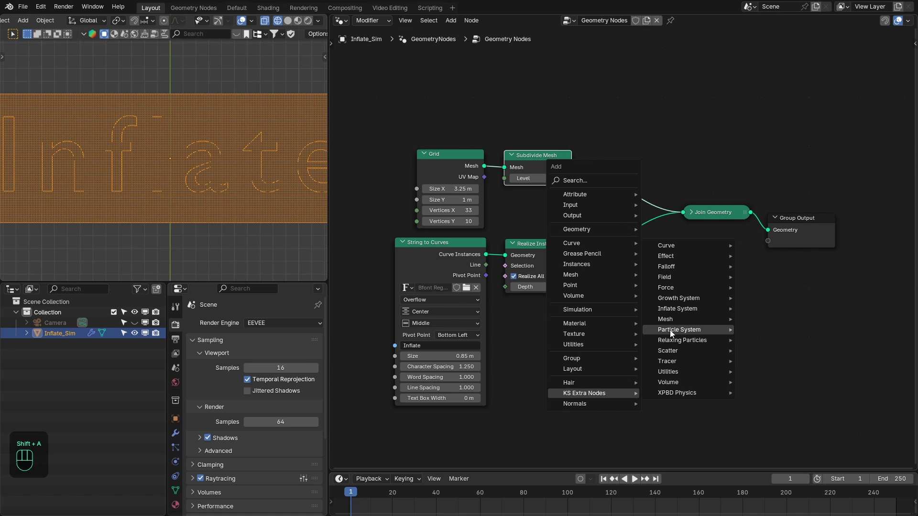
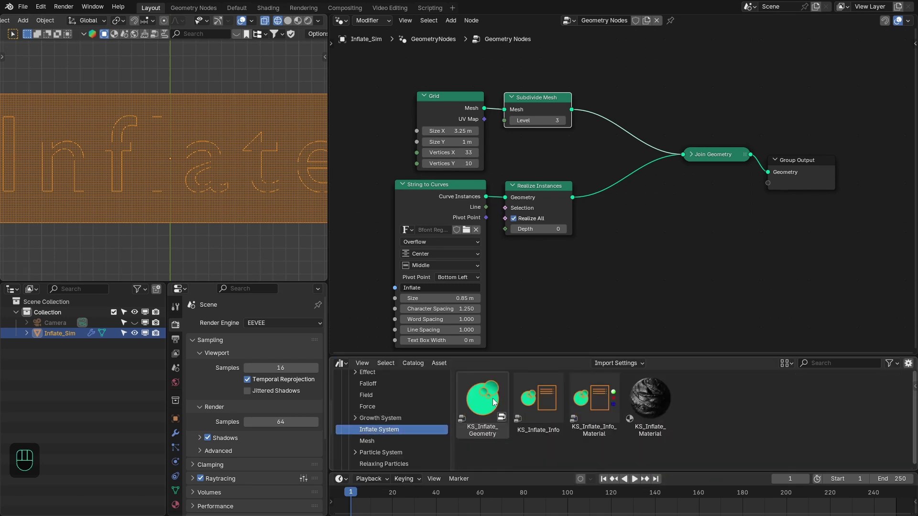
{"action": "left_click", "coordinate": [483, 405]}
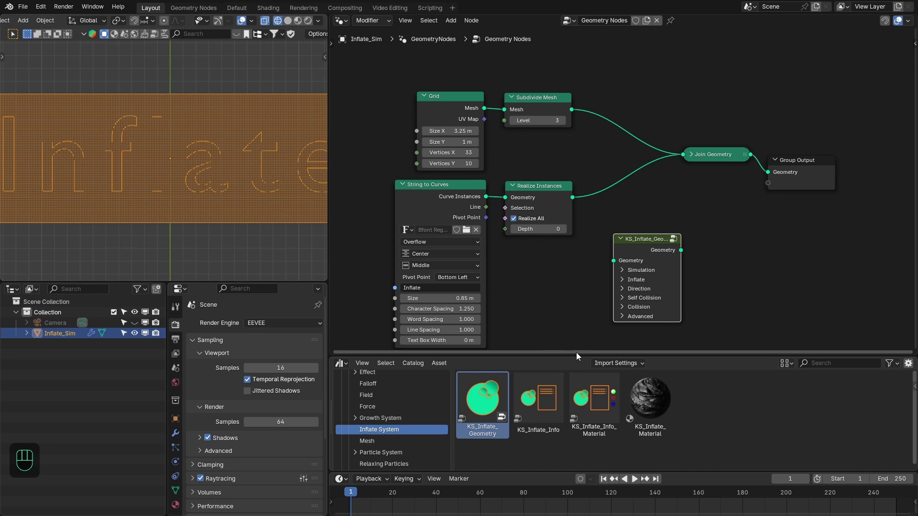
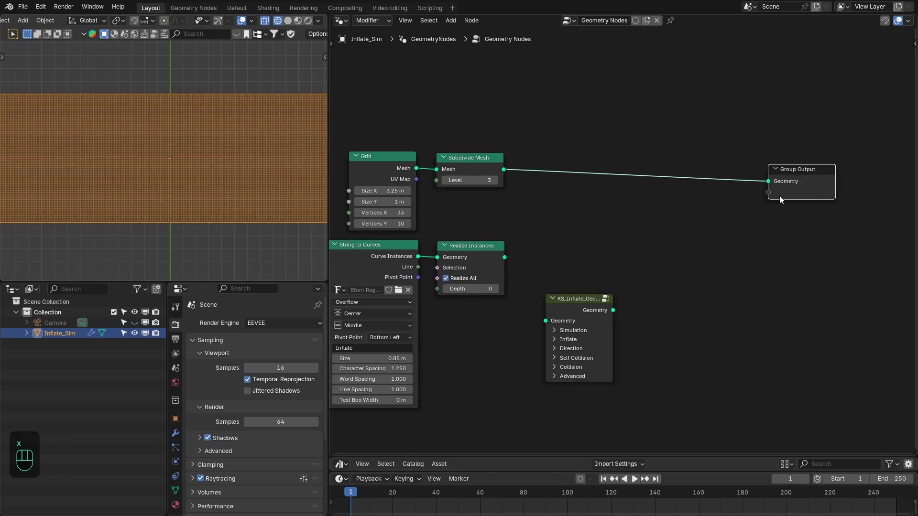
{"action": "left_click_drag", "start_coordinate": [573, 313], "coordinate": [197, 163]}
{"action": "key", "text": "space"}
{"action": "left_click_drag", "start_coordinate": [250, 218], "coordinate": [243, 197]}
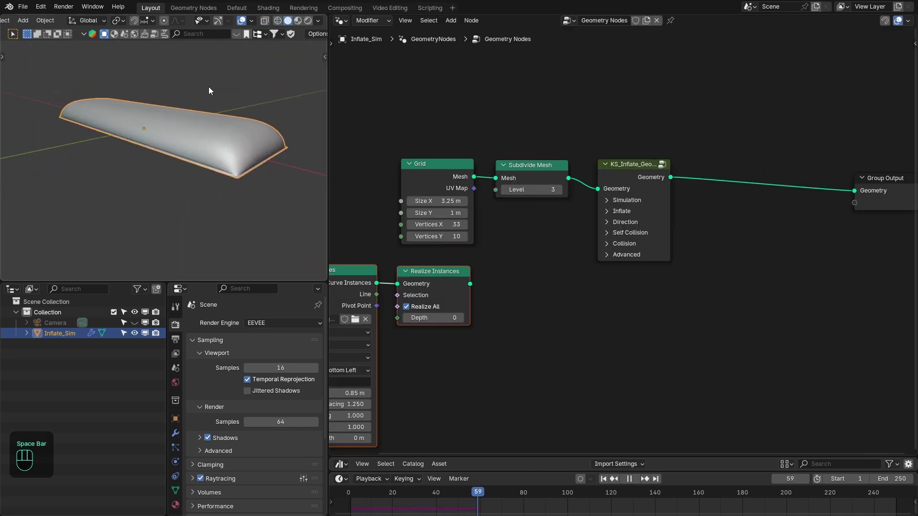
Stop at frame 1 and insert Set Shade Smooth between KS_Inflate_Geometry and the output.
{"action": "left_click_drag", "start_coordinate": [209, 96], "coordinate": [238, 142]}
{"action": "key", "text": "space"}
{"action": "key", "text": "KP_7"}
{"action": "key", "text": "shift+Left"}
{"action": "key", "text": "shift+a"}
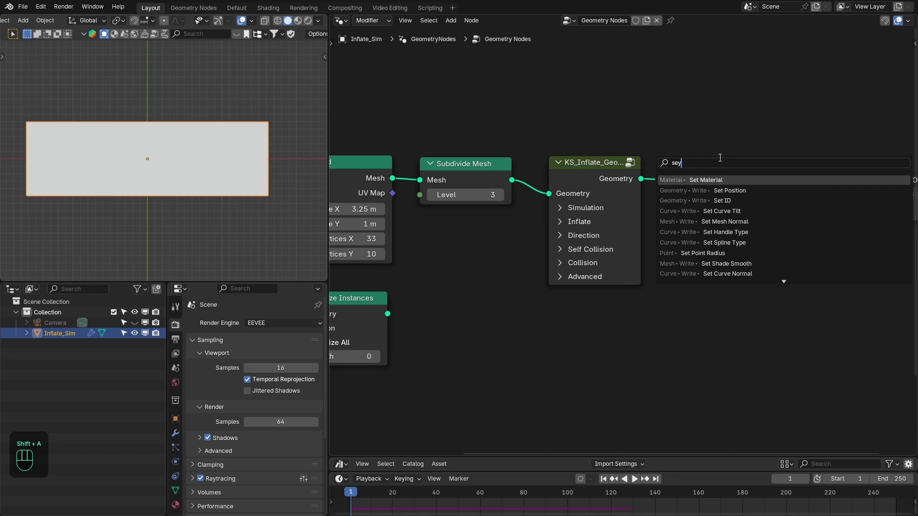
{"action": "left_click_drag", "start_coordinate": [557, 120], "coordinate": [691, 295]}
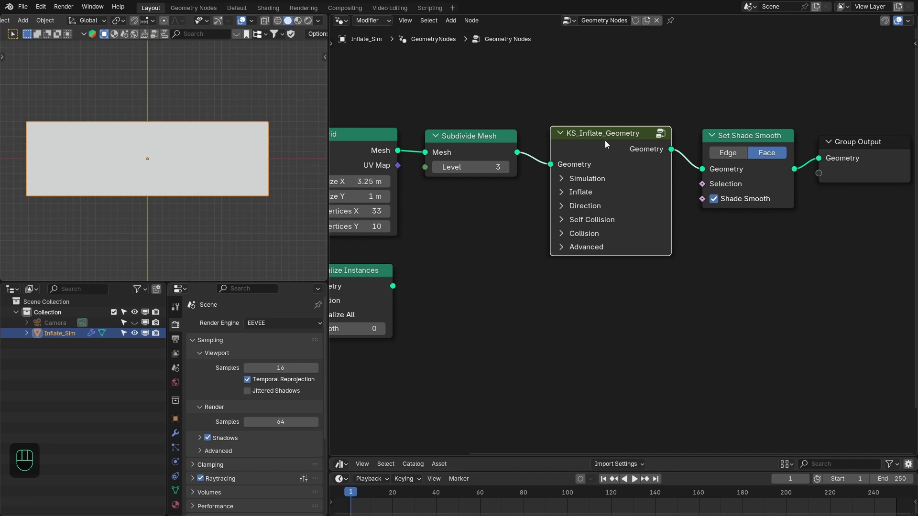
Expand the inflate node's Simulation and Inflate panels and bring them into view.
{"action": "left_click", "coordinate": [599, 179]}
{"action": "left_click", "coordinate": [698, 239]}
{"action": "middle_click", "coordinate": [702, 238]}
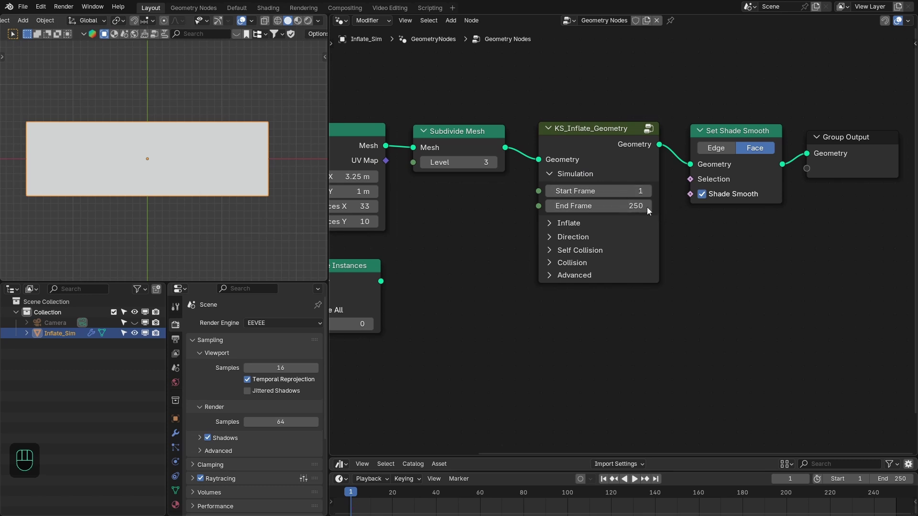
{"action": "left_click", "coordinate": [570, 189]}
{"action": "left_click_drag", "start_coordinate": [673, 227], "coordinate": [678, 178]}
{"action": "left_click_drag", "start_coordinate": [547, 167], "coordinate": [493, 192]}
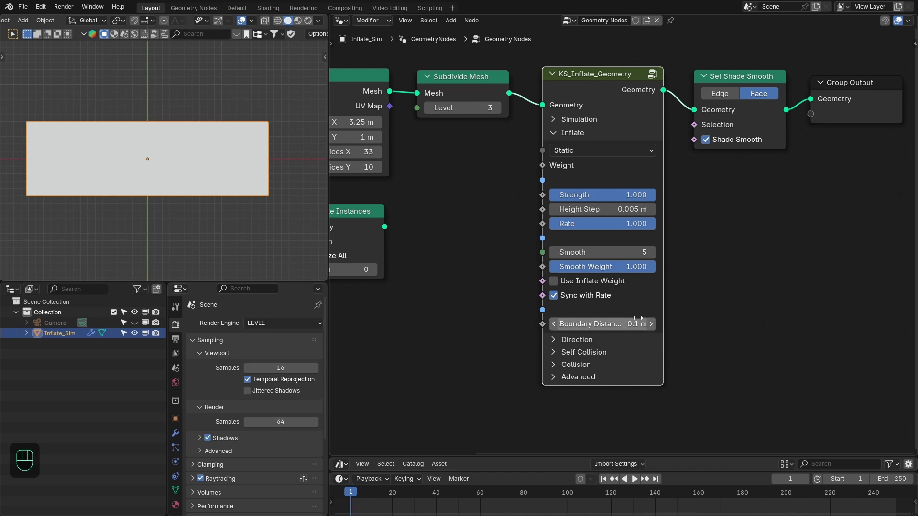
Look through the Direction, Self Collision and Advanced panels, leaving Inflate settings shown.
{"action": "left_click", "coordinate": [578, 138]}
{"action": "left_click", "coordinate": [581, 149]}
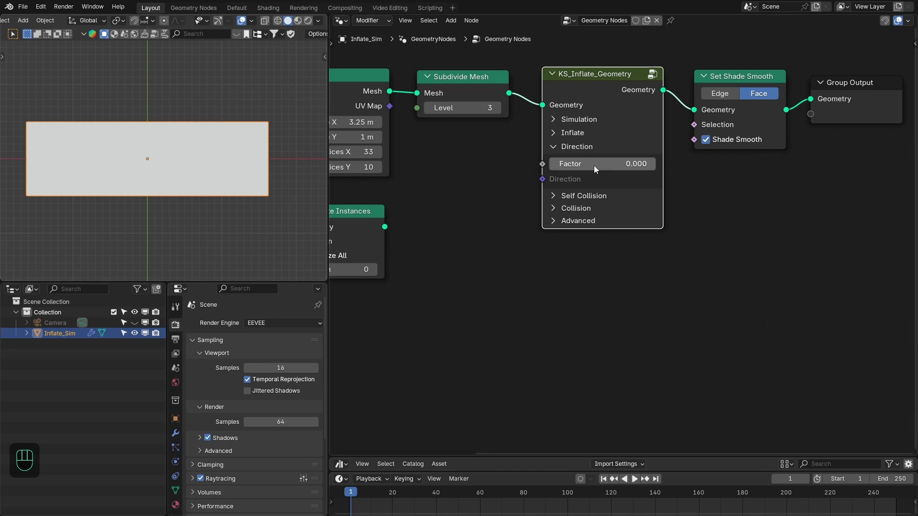
{"action": "left_click", "coordinate": [579, 152]}
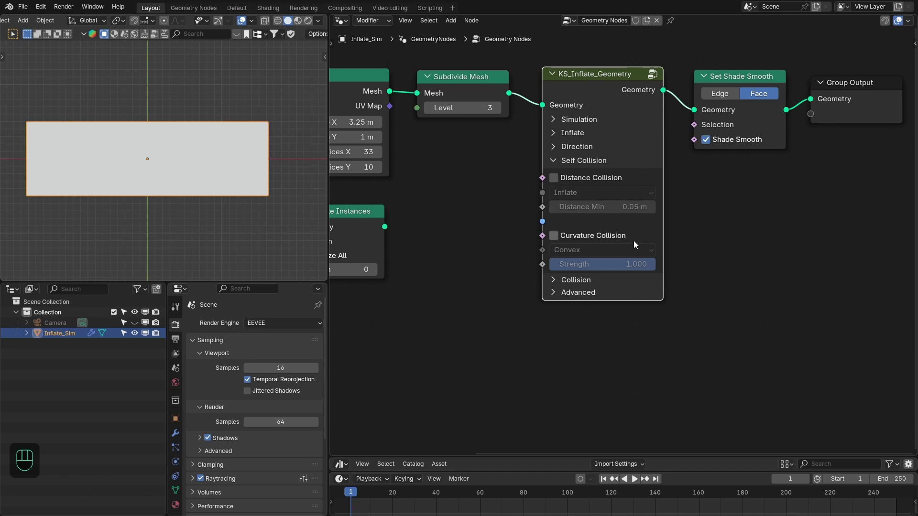
{"action": "left_click", "coordinate": [575, 162]}
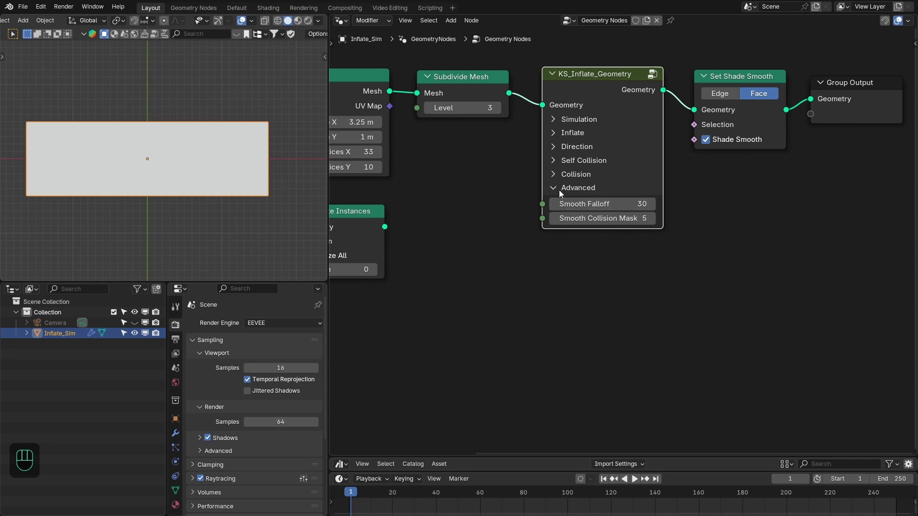
{"action": "left_click", "coordinate": [564, 190]}
{"action": "middle_click", "coordinate": [658, 191]}
{"action": "left_click_drag", "start_coordinate": [168, 225], "coordinate": [145, 161]}
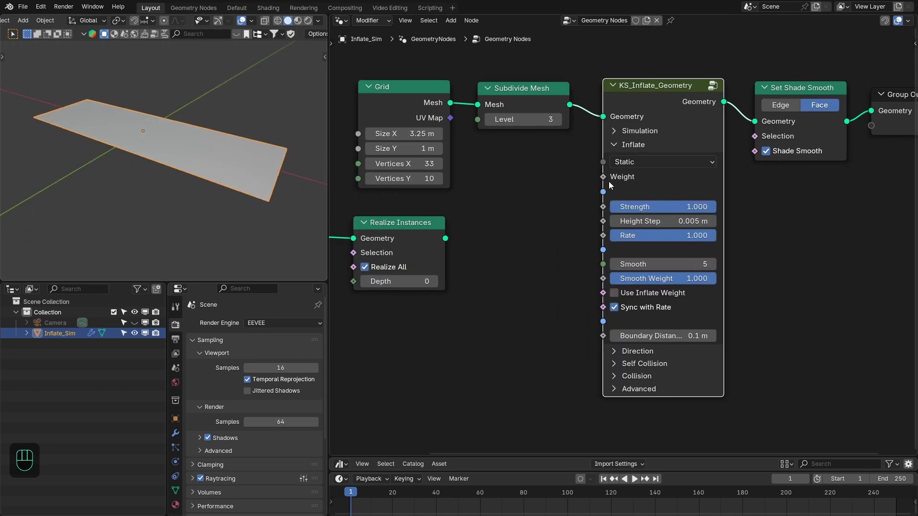
Add a KS_Curve_Edge_Falloff node fed by the realized Inflate text.
{"action": "left_click_drag", "start_coordinate": [609, 178], "coordinate": [550, 206]}
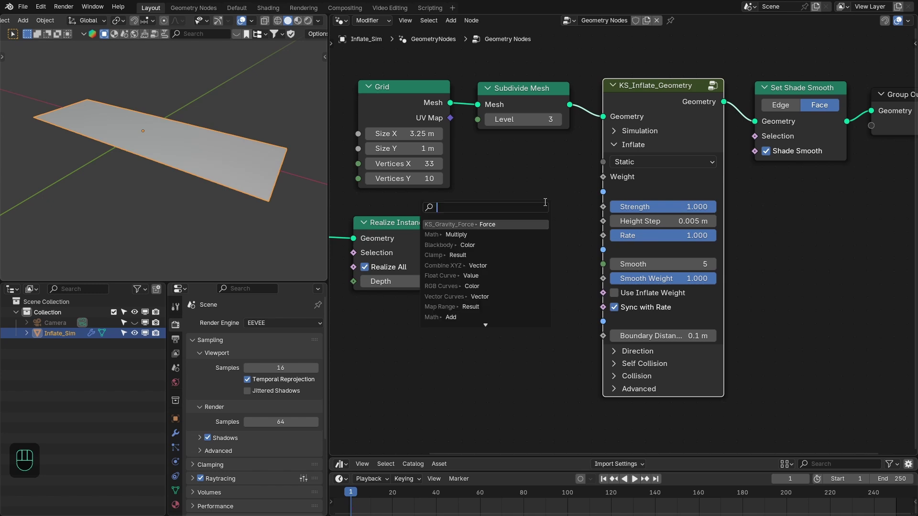
{"action": "middle_click", "coordinate": [547, 176]}
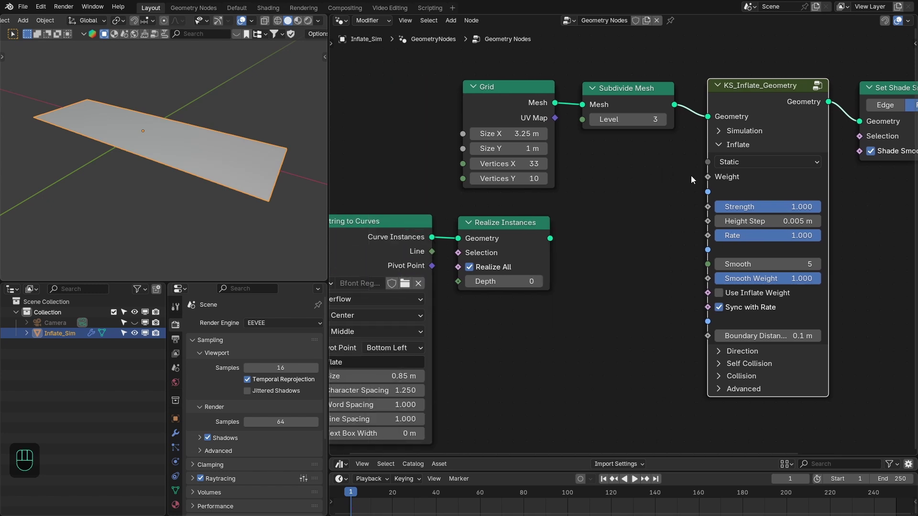
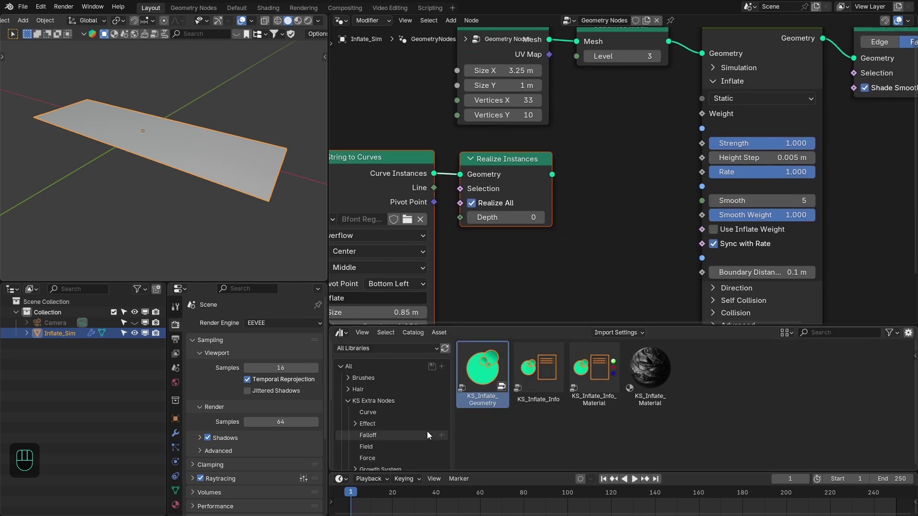
{"action": "left_click", "coordinate": [370, 433]}
{"action": "key", "text": "shift+a"}
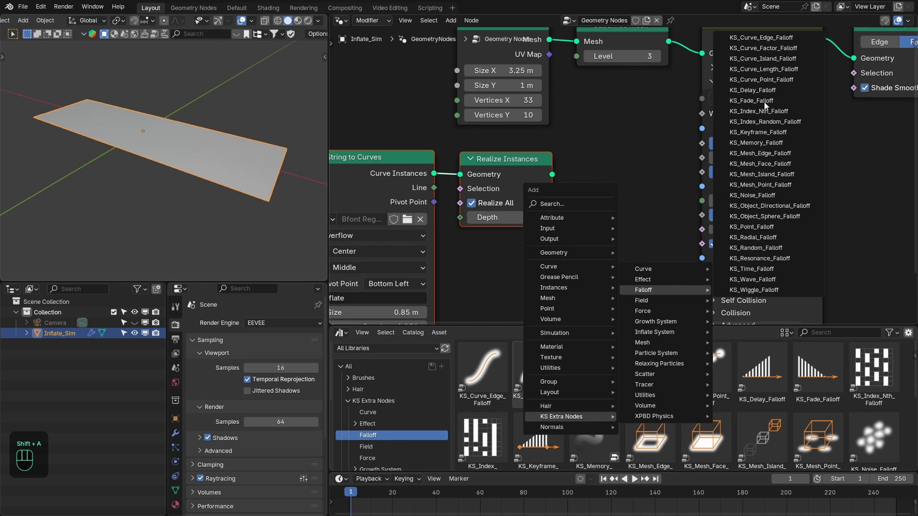
{"action": "left_click", "coordinate": [595, 133]}
{"action": "left_click", "coordinate": [486, 380]}
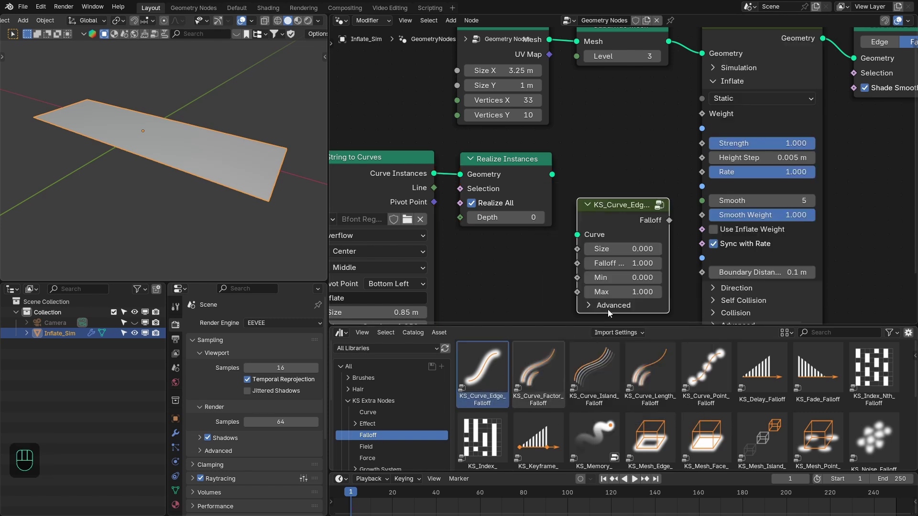
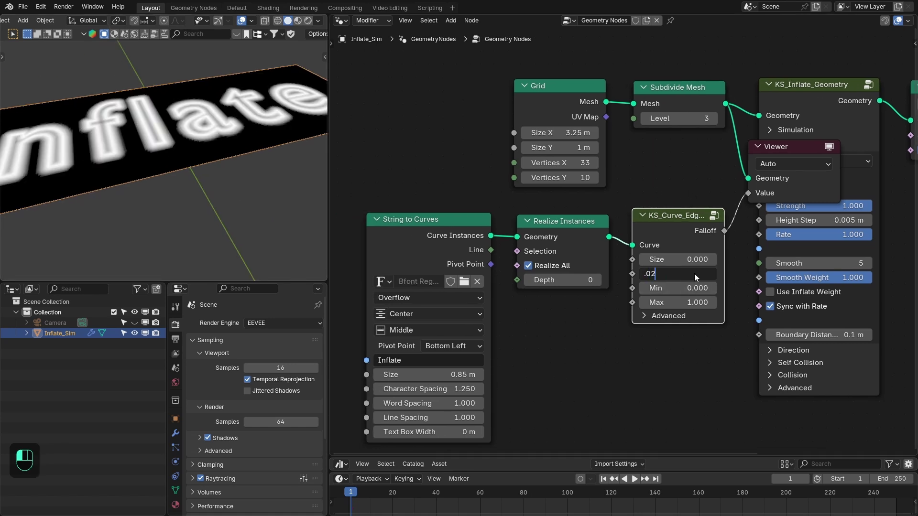
Set the falloff to 0.02 and connect it to the inflate node's Weight input.
{"action": "middle_click", "coordinate": [101, 69]}
{"action": "key", "text": "KP_7"}
{"action": "left_click_drag", "start_coordinate": [803, 188], "coordinate": [799, 194]}
Remove the temporary viewer node and lower the inflate node's Smooth from 5 to 3, keeping Static mode.
{"action": "key", "text": "x"}
{"action": "left_click_drag", "start_coordinate": [725, 226], "coordinate": [760, 179]}
{"action": "left_click_drag", "start_coordinate": [722, 180], "coordinate": [668, 179]}
{"action": "left_click_drag", "start_coordinate": [669, 173], "coordinate": [782, 175]}
{"action": "double_click", "coordinate": [552, 232]}
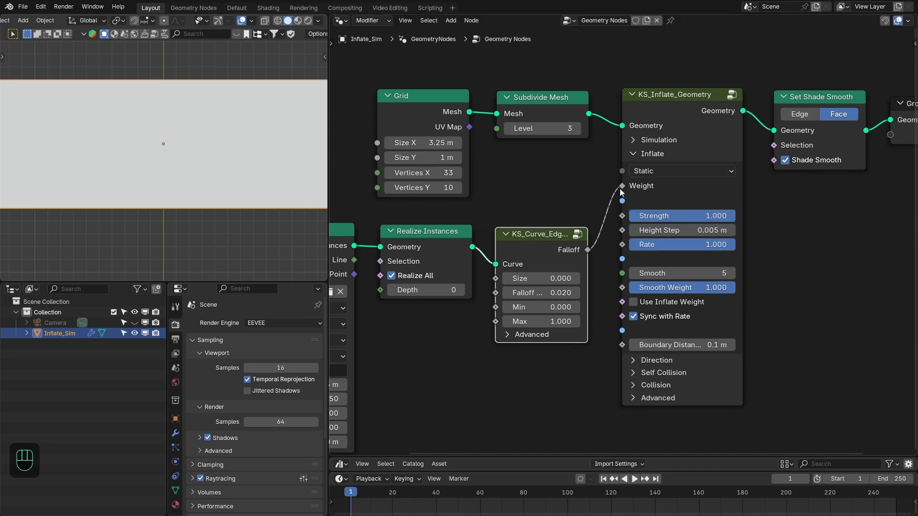
{"action": "left_click_drag", "start_coordinate": [679, 173], "coordinate": [801, 209]}
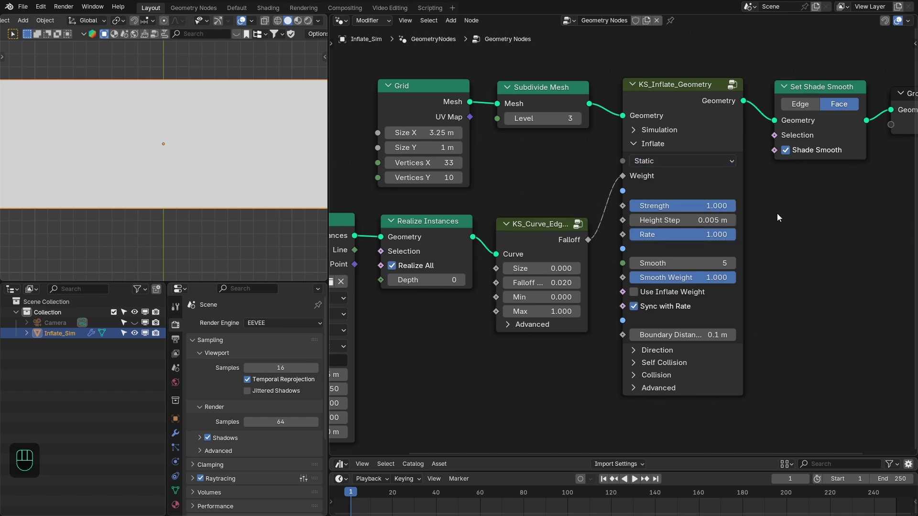
Play the inflation simulation and orbit around the puffing Inflate letters.
{"action": "key", "text": "shift+Right"}
{"action": "key", "text": "shift+Left"}
{"action": "left_click_drag", "start_coordinate": [191, 193], "coordinate": [151, 155]}
{"action": "key", "text": "space"}
{"action": "left_click", "coordinate": [212, 187]}
{"action": "left_click_drag", "start_coordinate": [189, 182], "coordinate": [274, 199]}
{"action": "left_click_drag", "start_coordinate": [214, 195], "coordinate": [239, 185]}
{"action": "left_click_drag", "start_coordinate": [188, 185], "coordinate": [216, 184]}
{"action": "key", "text": "space"}
{"action": "key", "text": "space"}
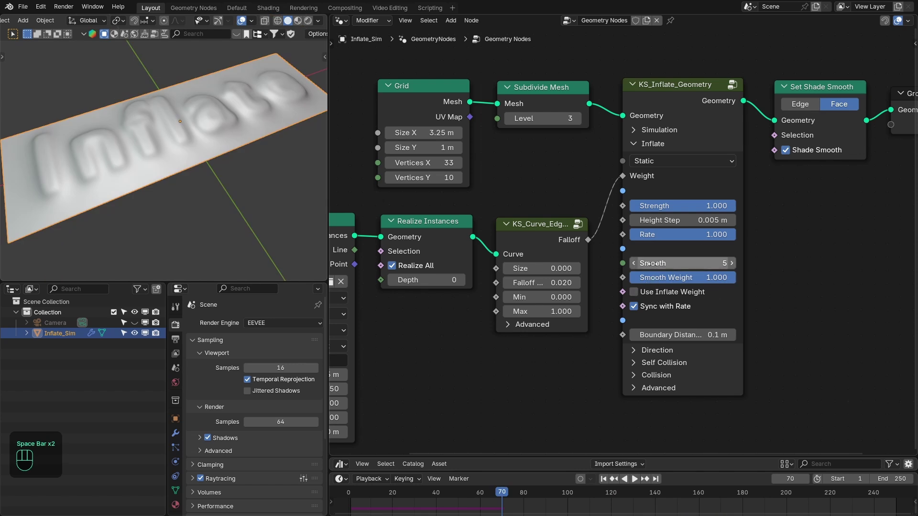
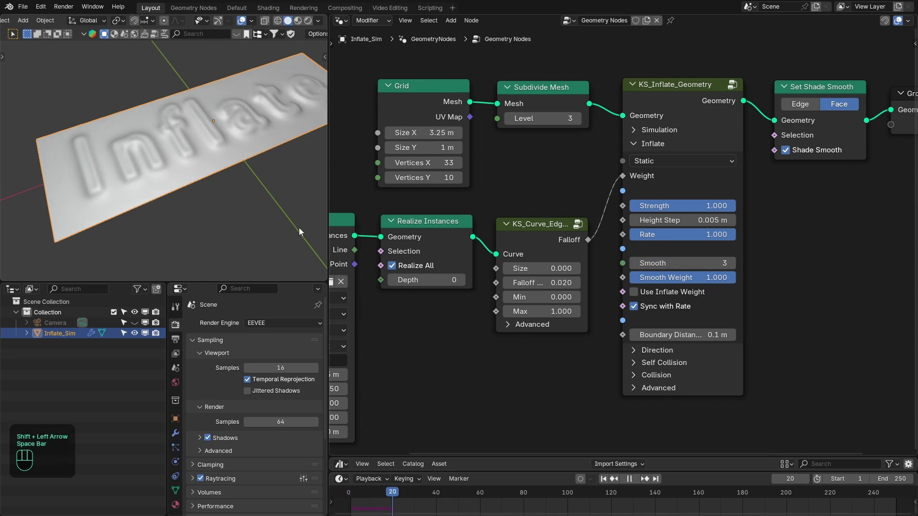
Replay the simulation with the lower smoothing, viewing the letters up close.
{"action": "left_click_drag", "start_coordinate": [184, 180], "coordinate": [213, 178]}
{"action": "left_click_drag", "start_coordinate": [203, 186], "coordinate": [150, 184]}
{"action": "key", "text": "space"}
{"action": "left_click_drag", "start_coordinate": [199, 135], "coordinate": [185, 169]}
{"action": "left_click_drag", "start_coordinate": [169, 183], "coordinate": [157, 141]}
{"action": "middle_click", "coordinate": [148, 151]}
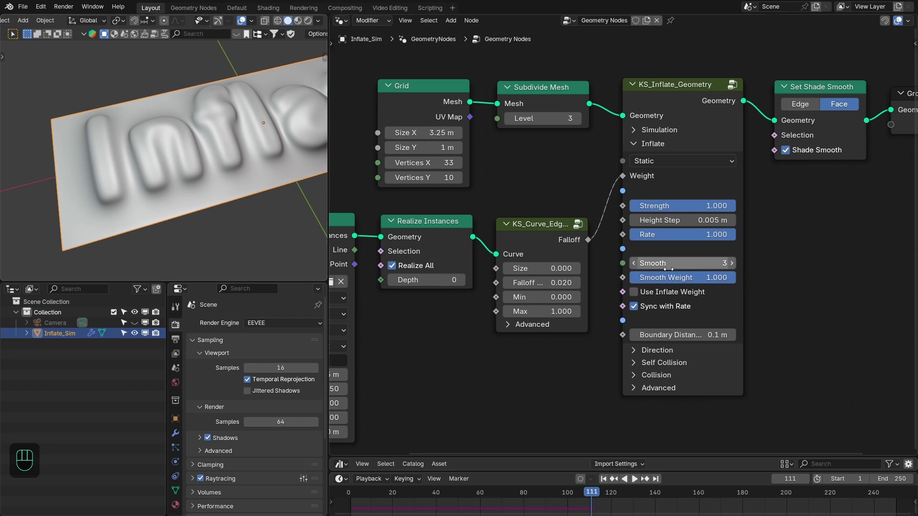
Enable Use Inflate Weight, end the animation at frame 120 and replay the inflation.
{"action": "left_click", "coordinate": [656, 294]}
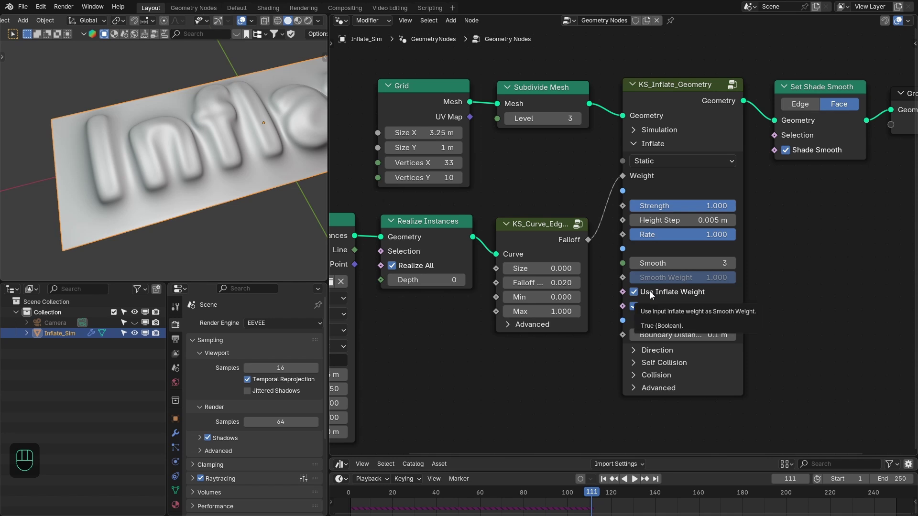
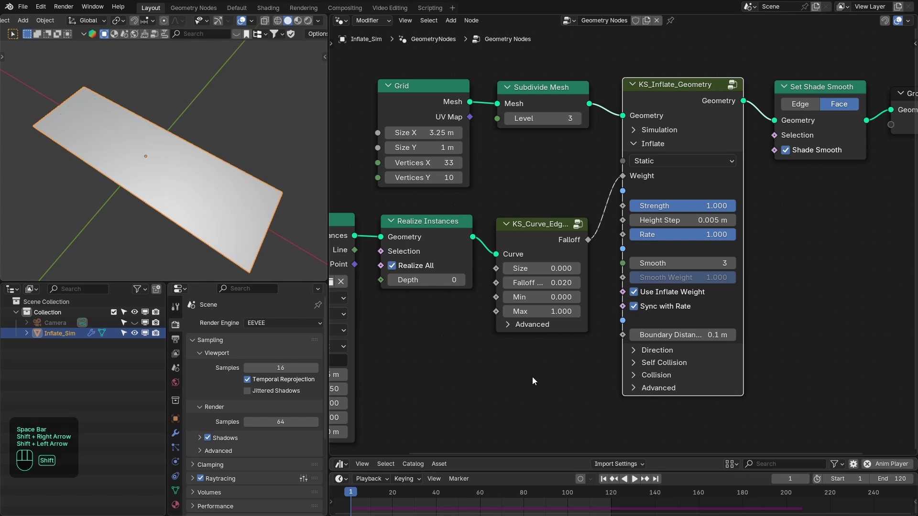
{"action": "key", "text": "space"}
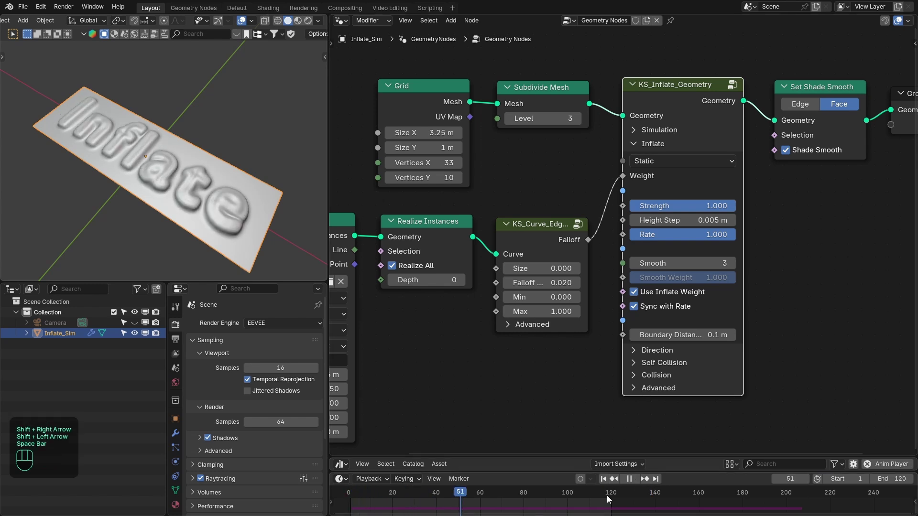
{"action": "left_click_drag", "start_coordinate": [243, 224], "coordinate": [283, 234]}
{"action": "key", "text": "space"}
{"action": "key", "text": "shift+Right"}
{"action": "middle_click", "coordinate": [172, 194]}
{"action": "middle_click", "coordinate": [242, 185]}
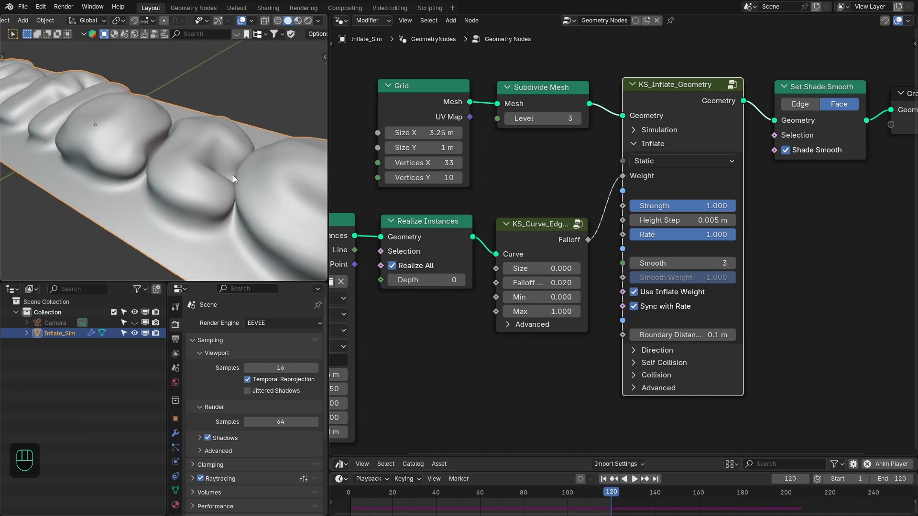
Enable Distance Collision in Geometry mode at 0.05 m on the inflate node and replay the simulation.
{"action": "left_click", "coordinate": [652, 148]}
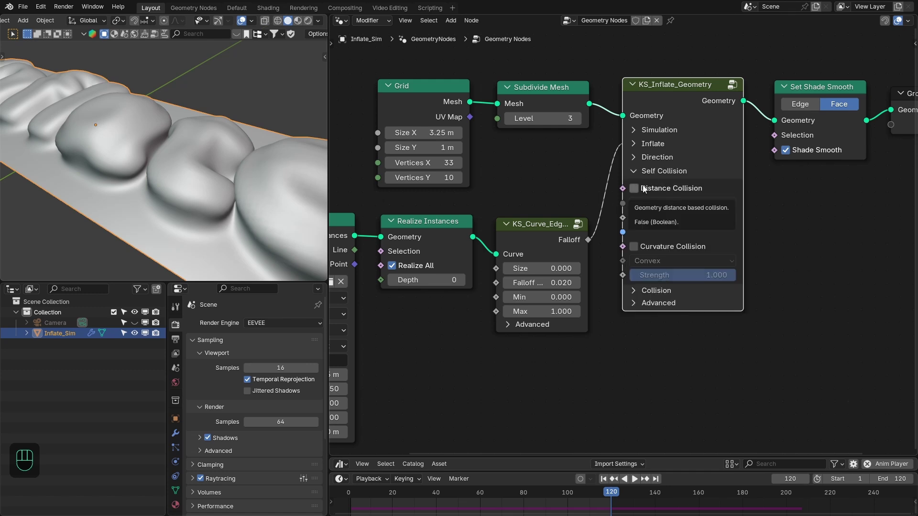
{"action": "left_click", "coordinate": [648, 189]}
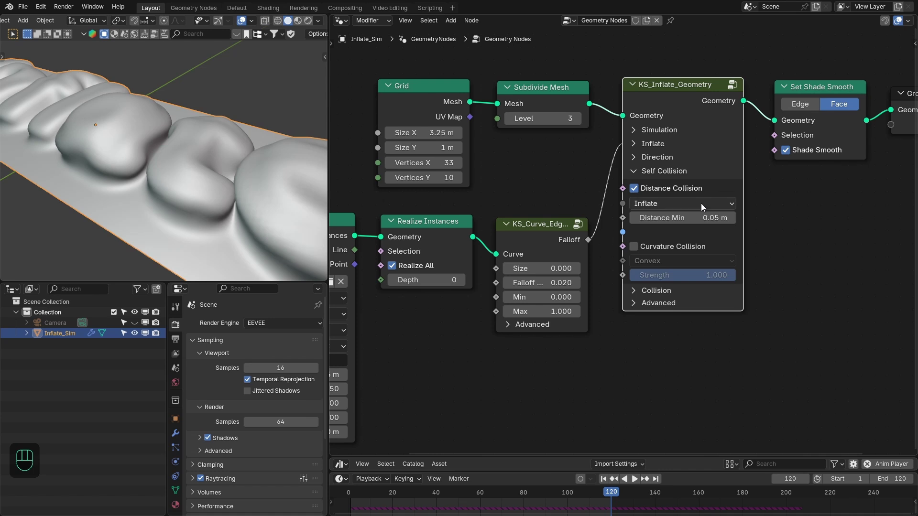
{"action": "left_click_drag", "start_coordinate": [705, 208], "coordinate": [665, 255]}
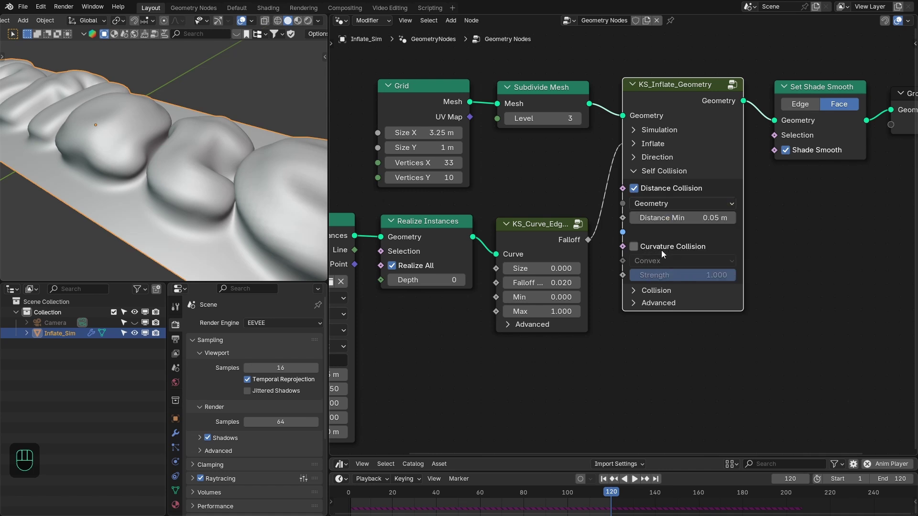
{"action": "left_click_drag", "start_coordinate": [666, 237], "coordinate": [782, 228]}
{"action": "key", "text": "shift+Left"}
{"action": "key", "text": "space"}
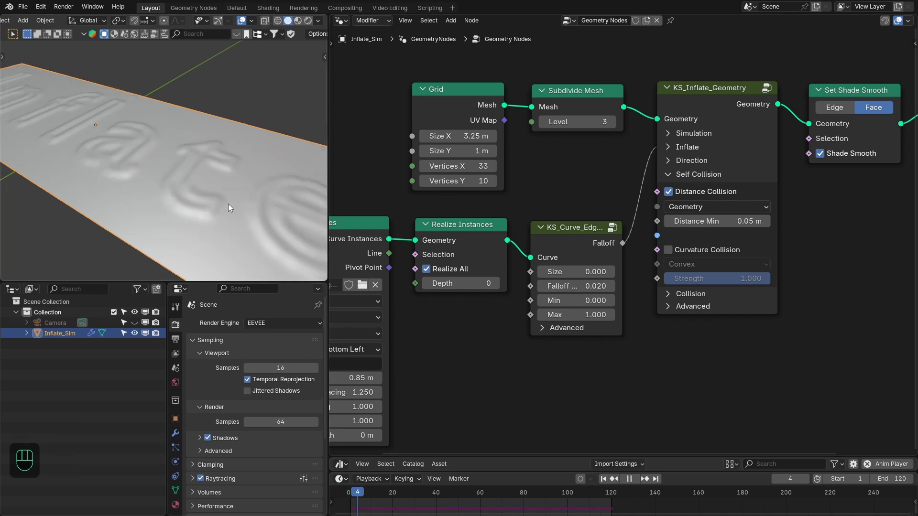
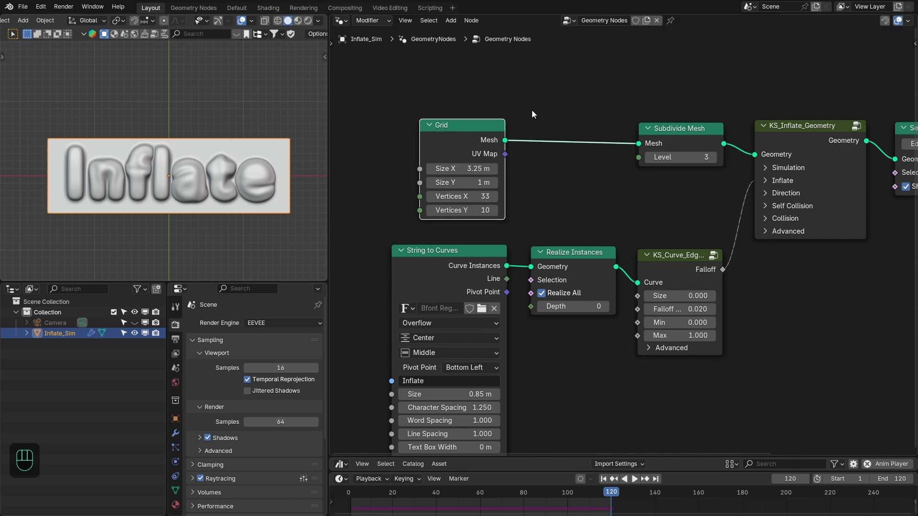
Store the grid's UV Map as a 2D Vector face-corner attribute named UVMap.
{"action": "key", "text": "shift+a"}
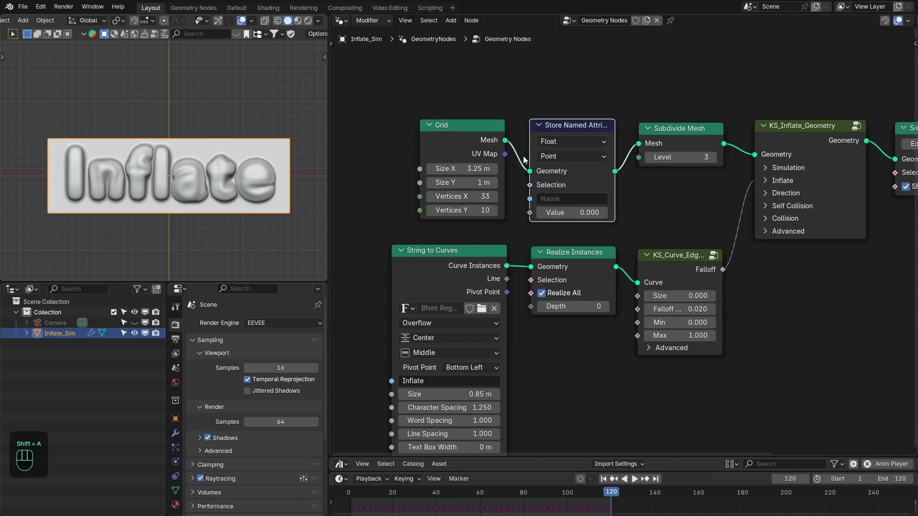
{"action": "left_click_drag", "start_coordinate": [557, 149], "coordinate": [574, 249]}
{"action": "left_click_drag", "start_coordinate": [562, 162], "coordinate": [559, 213]}
{"action": "left_click_drag", "start_coordinate": [509, 158], "coordinate": [552, 201]}
{"action": "left_click_drag", "start_coordinate": [555, 202], "coordinate": [651, 191]}
{"action": "middle_click", "coordinate": [657, 189]}
{"action": "key", "text": "shift+Right"}
Insert a Bake node after the inflate node and bake the simulation over frames 1–120.
{"action": "key", "text": "shift+Left"}
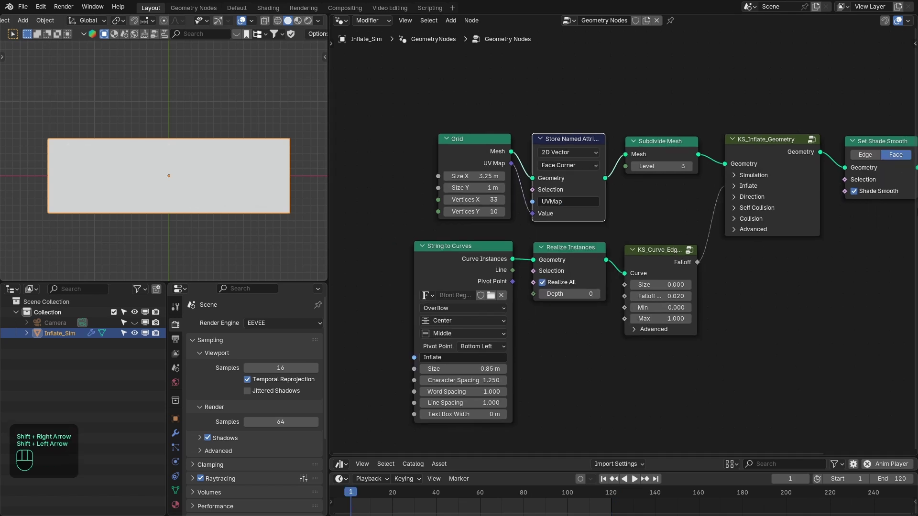
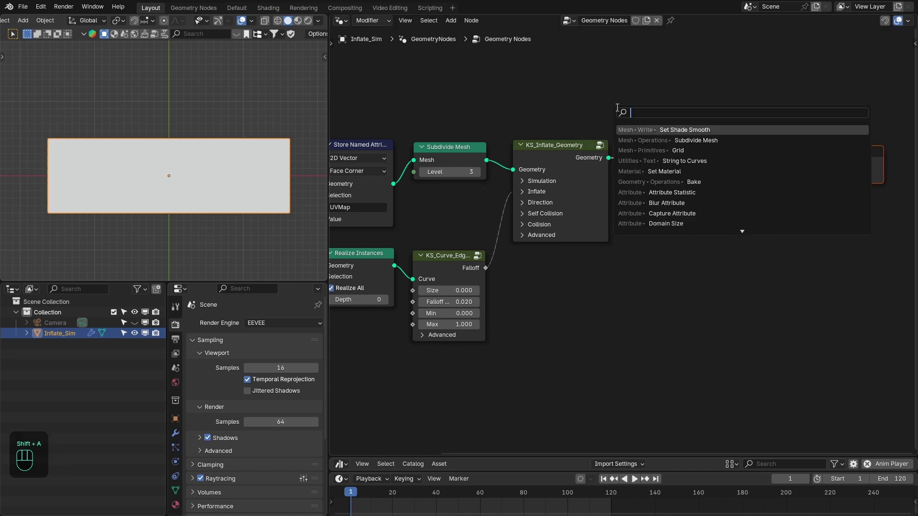
{"action": "left_click_drag", "start_coordinate": [631, 138], "coordinate": [639, 146]}
{"action": "left_click", "coordinate": [648, 155]}
{"action": "key", "text": "shift+Right"}
{"action": "key", "text": "shift+Left"}
{"action": "key", "text": "space"}
{"action": "left_click_drag", "start_coordinate": [258, 197], "coordinate": [217, 132]}
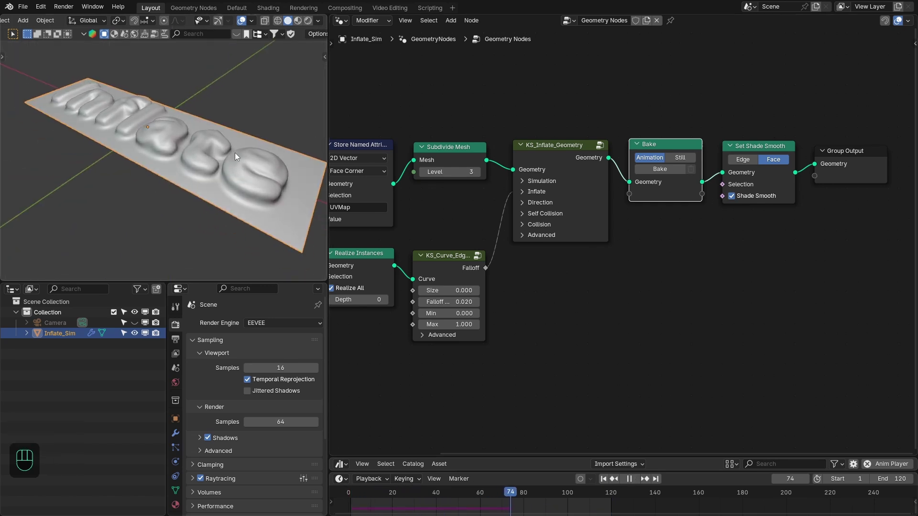
{"action": "left_click_drag", "start_coordinate": [228, 135], "coordinate": [700, 244]}
{"action": "key", "text": "space"}
{"action": "left_click", "coordinate": [656, 169]}
Preview the baked result, save the file and add a Set Material node before the output.
{"action": "left_click_drag", "start_coordinate": [220, 183], "coordinate": [242, 187]}
{"action": "key", "text": "space"}
{"action": "left_click_drag", "start_coordinate": [213, 186], "coordinate": [215, 196]}
{"action": "key", "text": "space"}
{"action": "key", "text": "ctrl+s"}
{"action": "left_click", "coordinate": [740, 194]}
{"action": "left_click", "coordinate": [719, 191]}
{"action": "key", "text": "shift+a"}
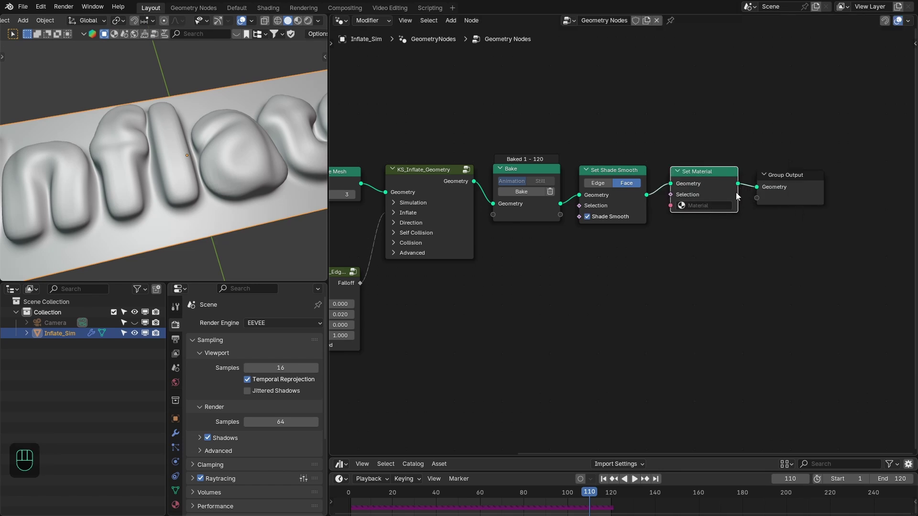
In the Shading workspace, feed the inflate info Height attribute into the plane material's Base Color.
{"action": "left_click", "coordinate": [267, 7]}
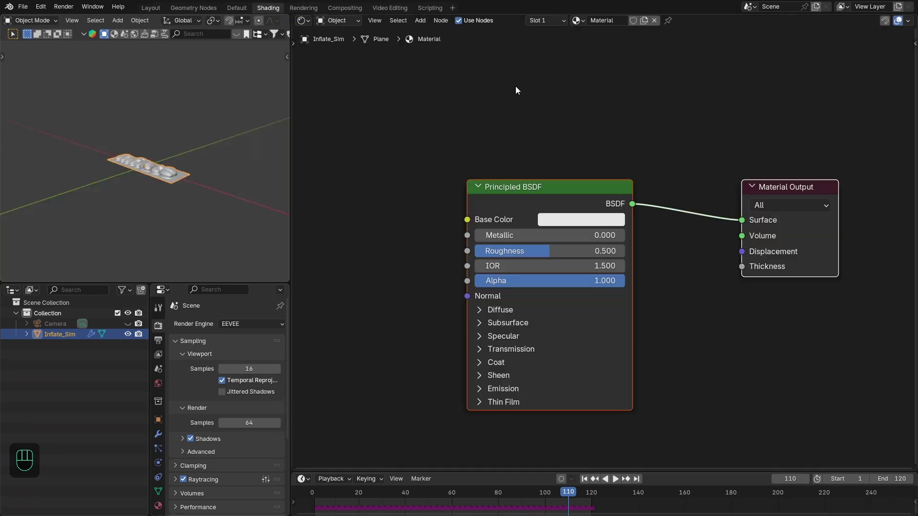
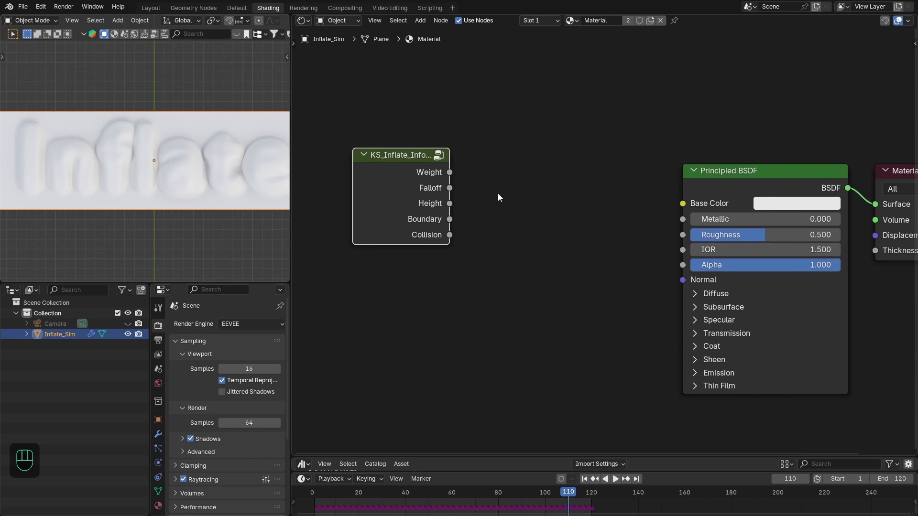
{"action": "left_click", "coordinate": [408, 166]}
{"action": "left_click", "coordinate": [439, 178]}
{"action": "left_click", "coordinate": [438, 191]}
{"action": "left_click", "coordinate": [442, 224]}
{"action": "left_click", "coordinate": [439, 242]}
{"action": "left_click_drag", "start_coordinate": [211, 179], "coordinate": [189, 130]}
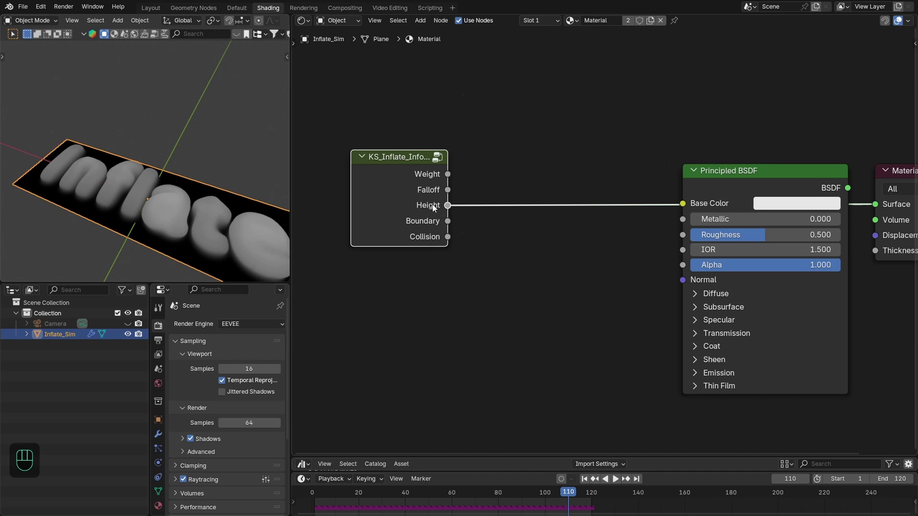
{"action": "left_click", "coordinate": [589, 481]}
Play the simulation to check the height shading, then start a Color Ramp from the Height output.
{"action": "key", "text": "space"}
{"action": "left_click_drag", "start_coordinate": [236, 229], "coordinate": [219, 193]}
{"action": "left_click_drag", "start_coordinate": [217, 192], "coordinate": [209, 163]}
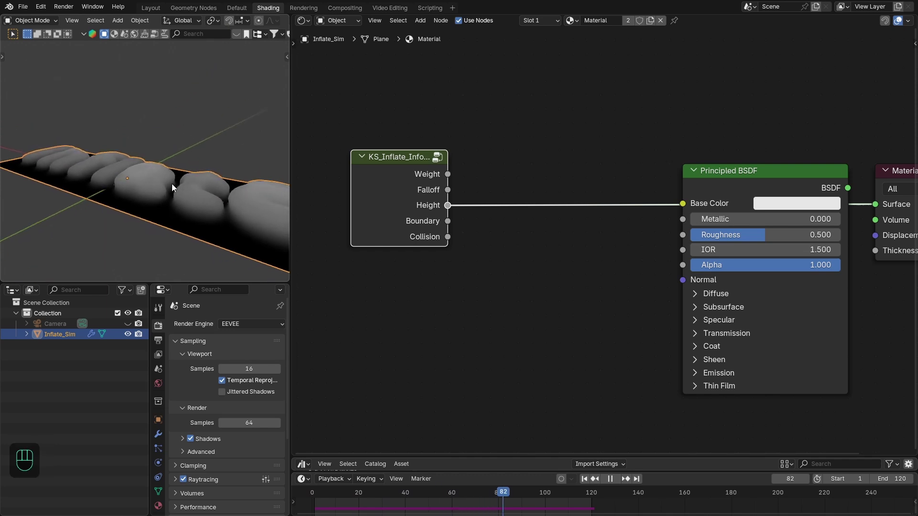
{"action": "left_click_drag", "start_coordinate": [167, 134], "coordinate": [160, 117]}
{"action": "key", "text": "space"}
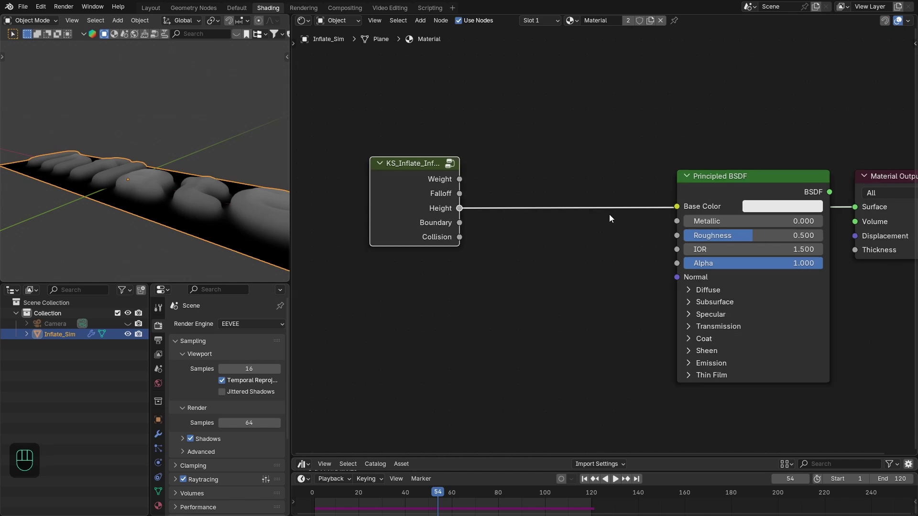
{"action": "left_click", "coordinate": [721, 191]}
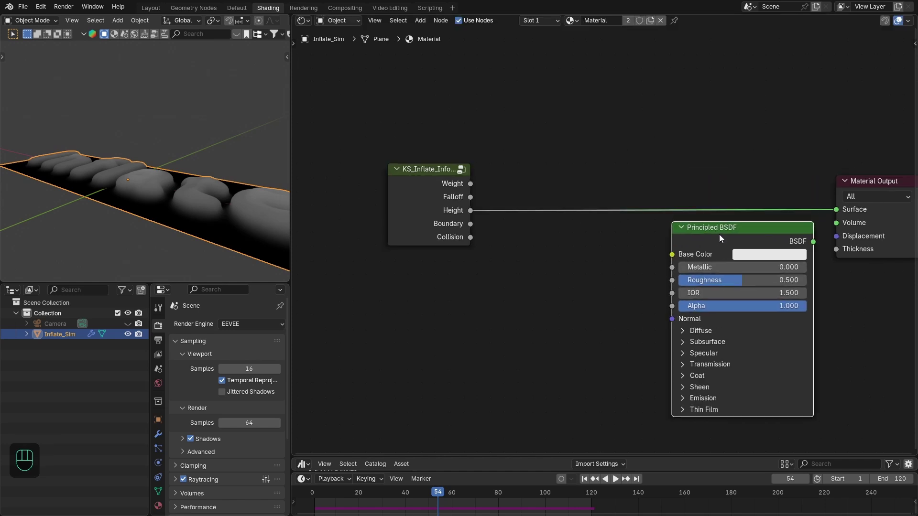
{"action": "left_click", "coordinate": [751, 238]}
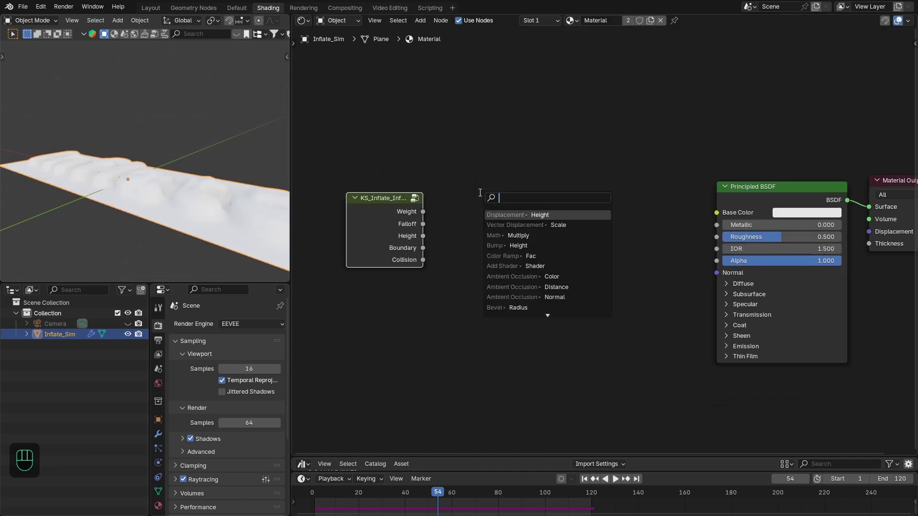
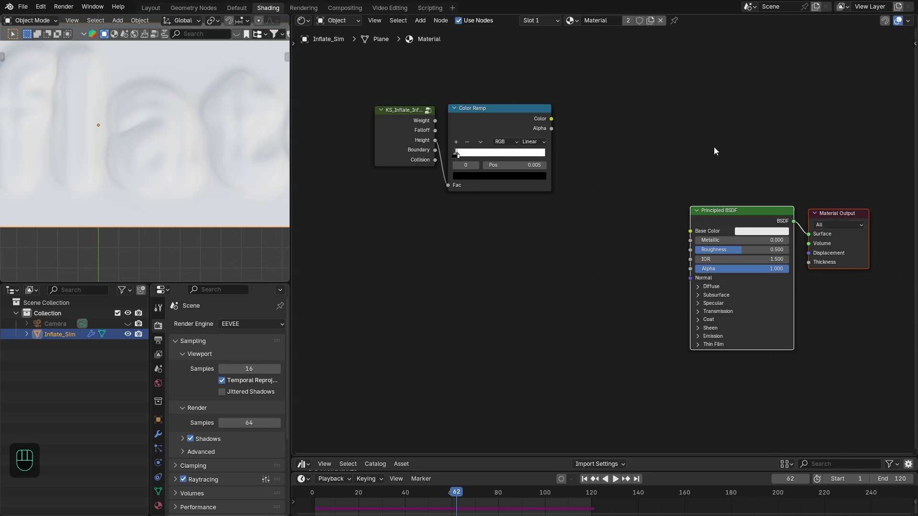
Add Texture Coordinate, Mapping and Image Texture nodes to the Principled BSDF and load the bread photo, adjusting Mapping scale.
{"action": "left_click", "coordinate": [711, 218]}
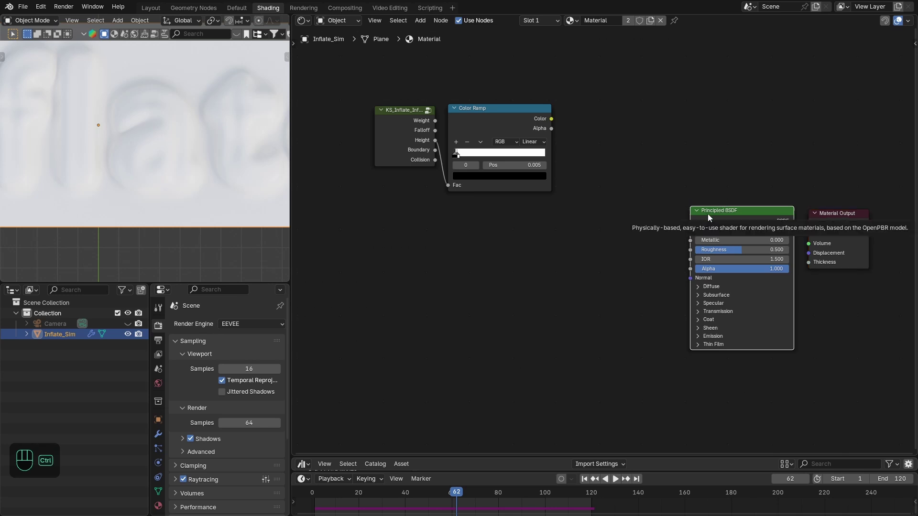
{"action": "key", "text": "ctrl+t"}
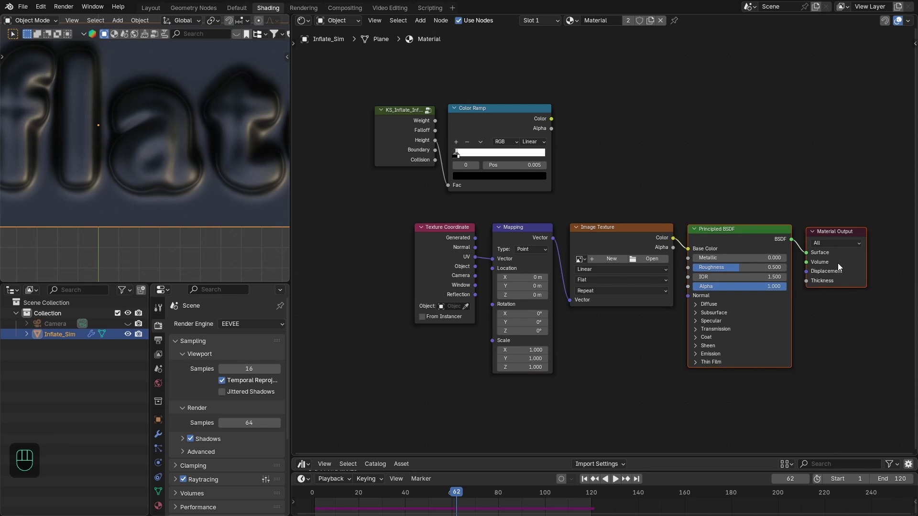
{"action": "middle_click", "coordinate": [688, 211]}
{"action": "left_click", "coordinate": [689, 253]}
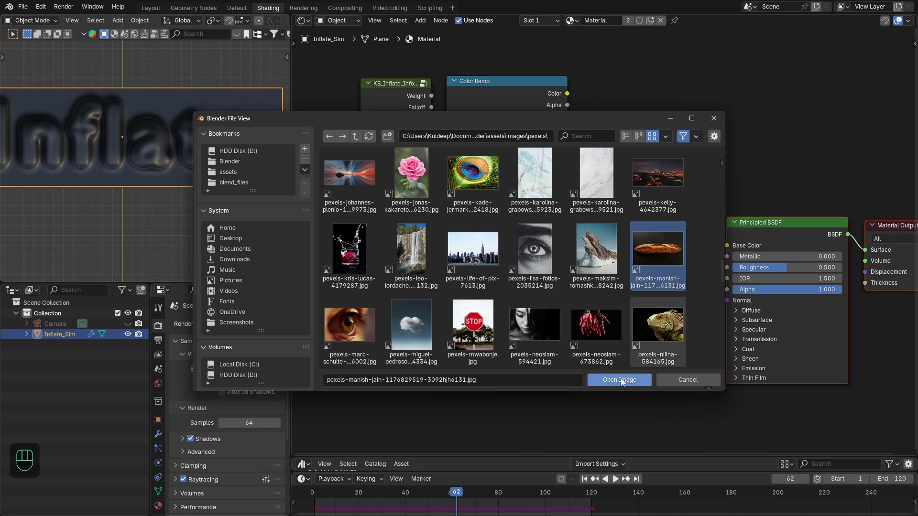
{"action": "left_click_drag", "start_coordinate": [142, 176], "coordinate": [236, 186]}
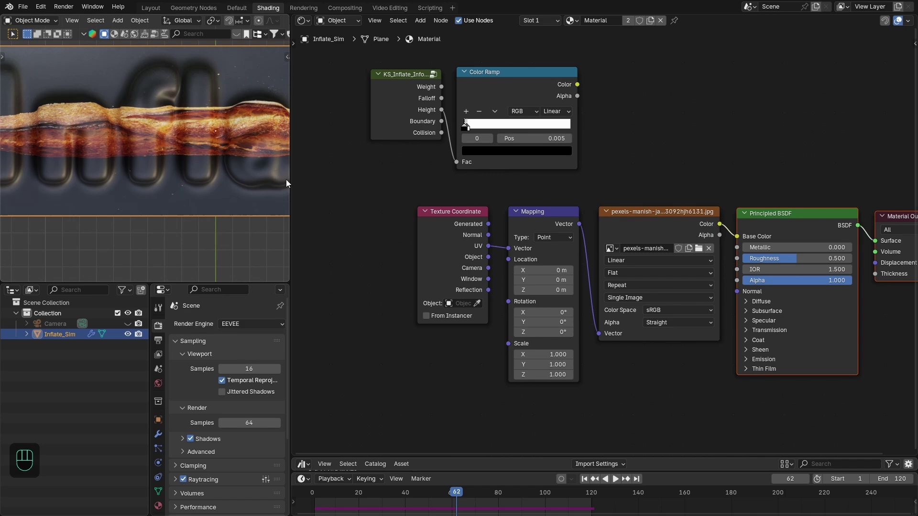
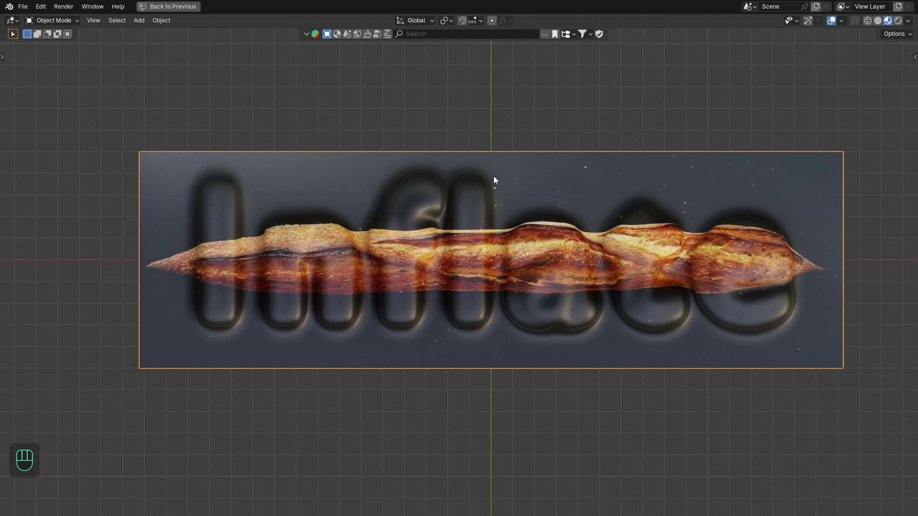
{"action": "key", "text": "ctrl+space"}
{"action": "double_click", "coordinate": [262, 225]}
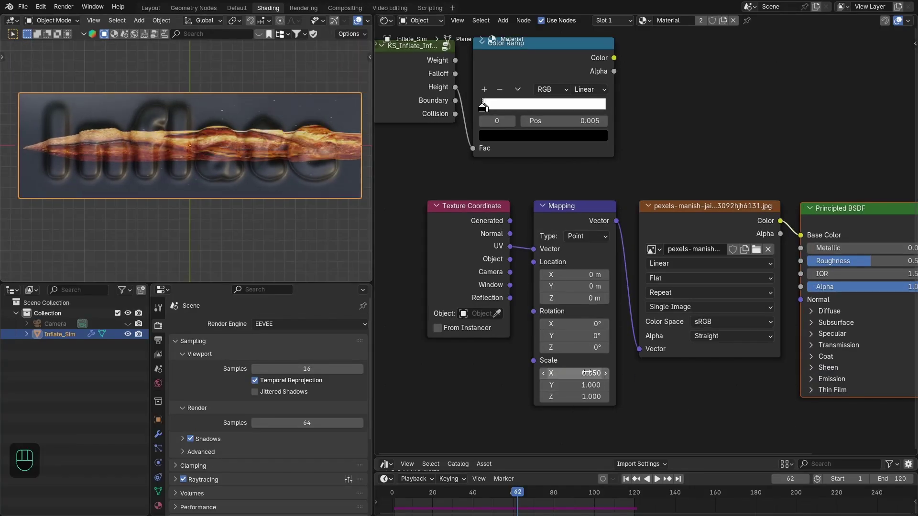
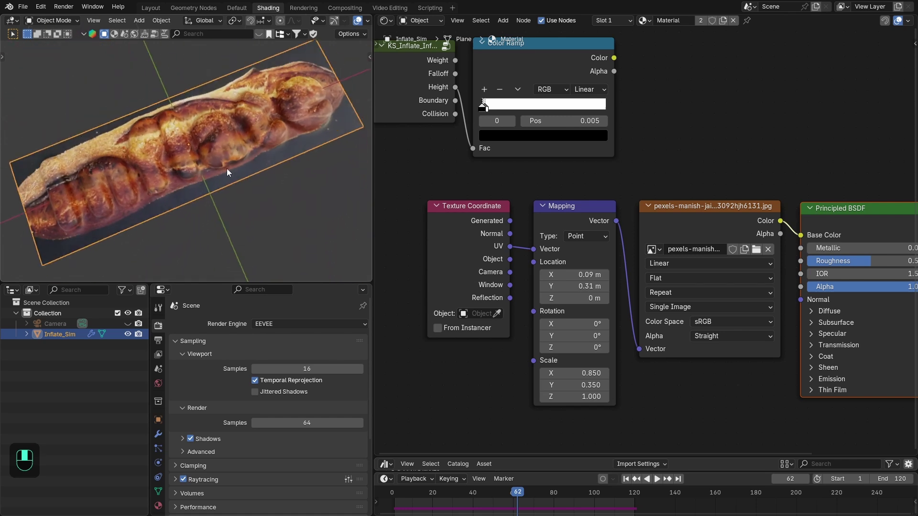
Mix the bread image over black using the Color Ramp as factor before Base Color, with roughness 0.4.
{"action": "key", "text": "ctrl+x"}
{"action": "key", "text": "shift+a"}
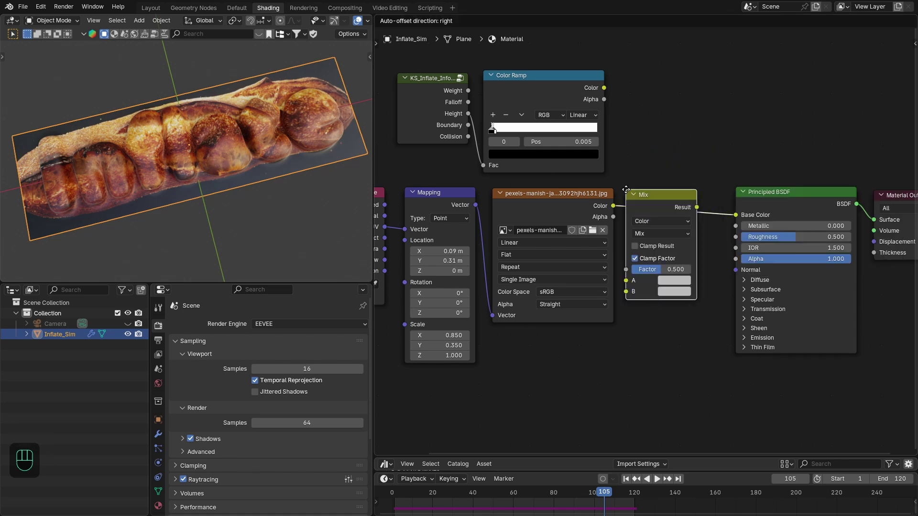
{"action": "left_click", "coordinate": [638, 193]}
{"action": "left_click_drag", "start_coordinate": [614, 267], "coordinate": [638, 295]}
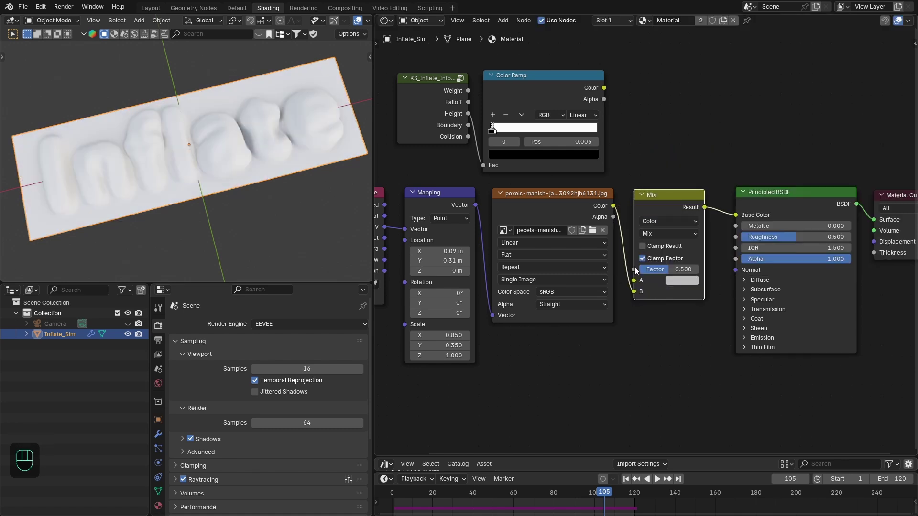
{"action": "left_click_drag", "start_coordinate": [629, 262], "coordinate": [609, 90]}
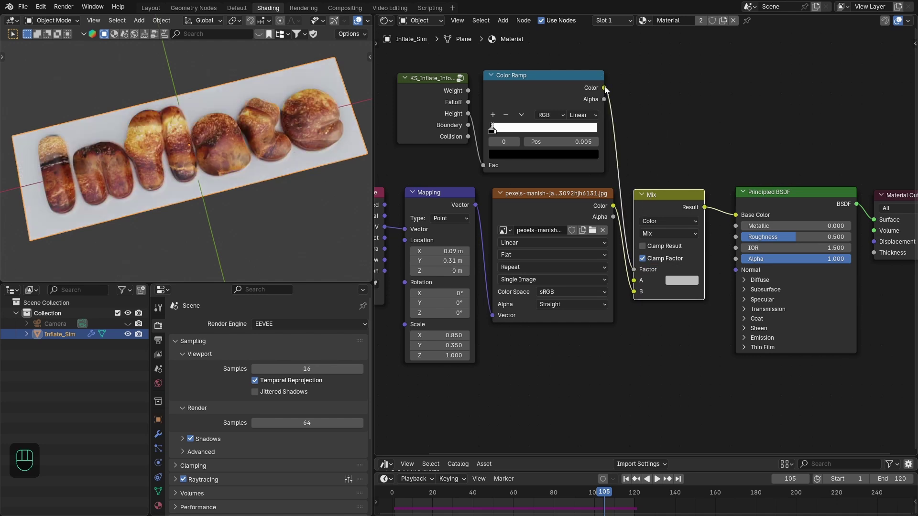
{"action": "left_click", "coordinate": [683, 290]}
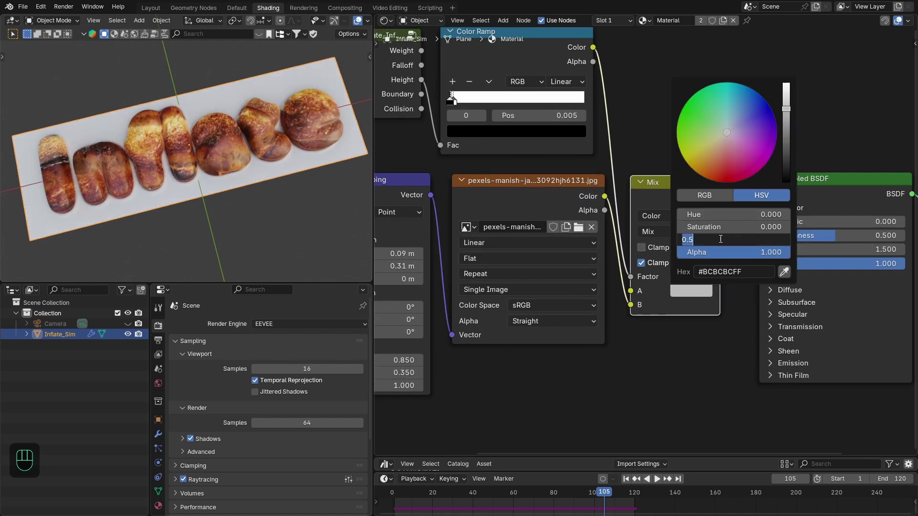
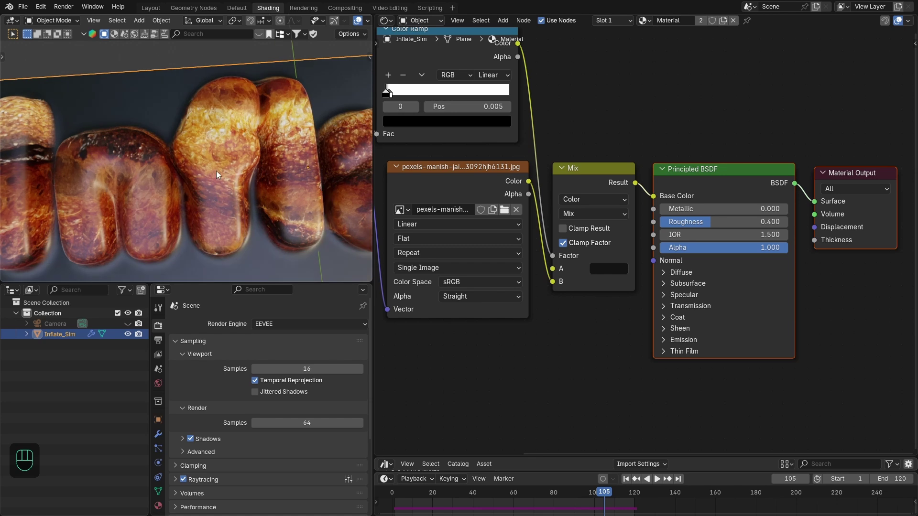
Play the simulation to preview the bread-textured inflated letters.
{"action": "middle_click", "coordinate": [257, 142]}
{"action": "key", "text": "space"}
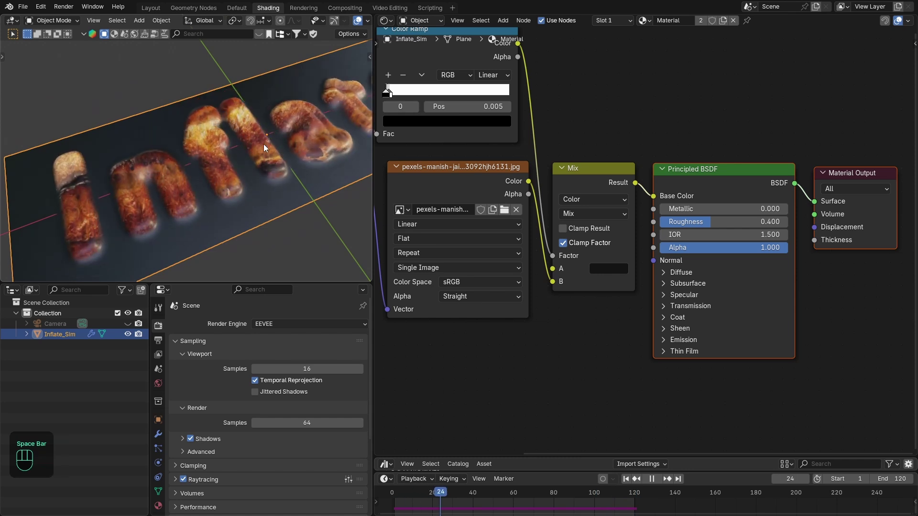
{"action": "left_click_drag", "start_coordinate": [226, 159], "coordinate": [230, 140]}
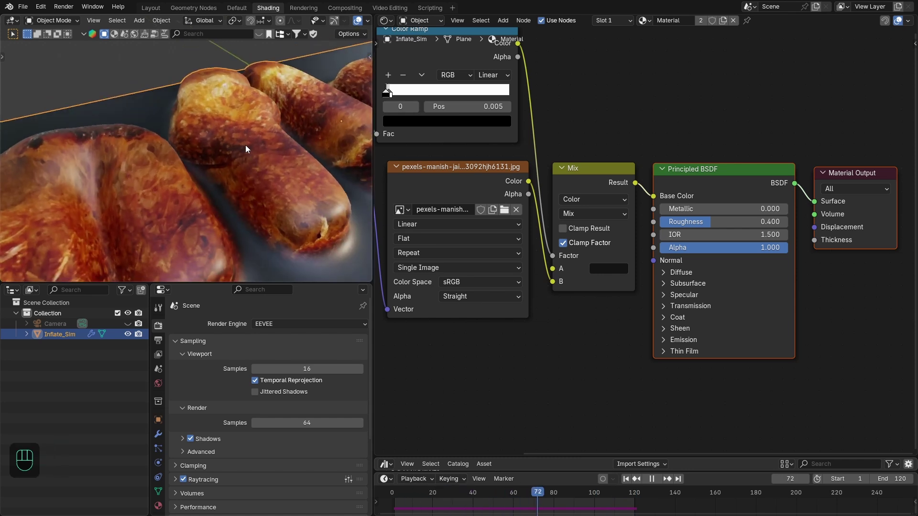
Add a Bump node into the BSDF Normal and a Multiply math node on the Color Ramp output for its strength.
{"action": "left_click_drag", "start_coordinate": [247, 164], "coordinate": [240, 190]}
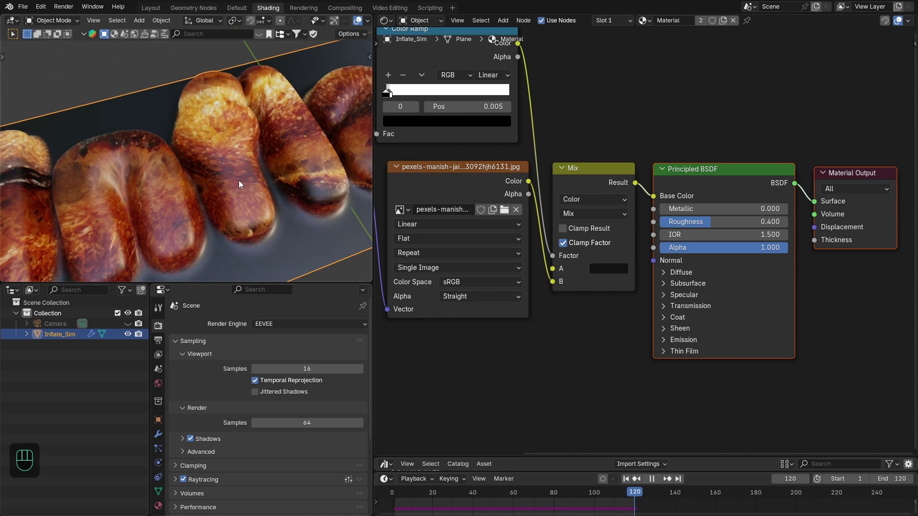
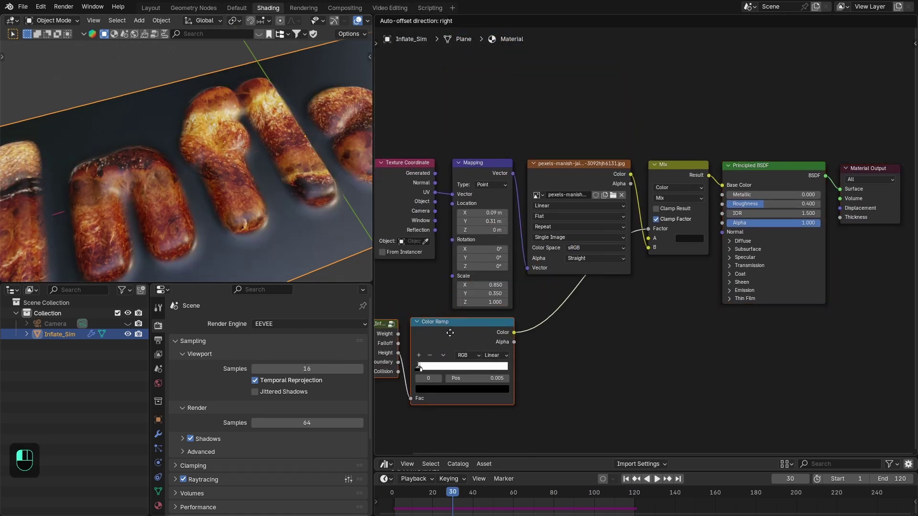
{"action": "left_click_drag", "start_coordinate": [649, 171], "coordinate": [658, 354]}
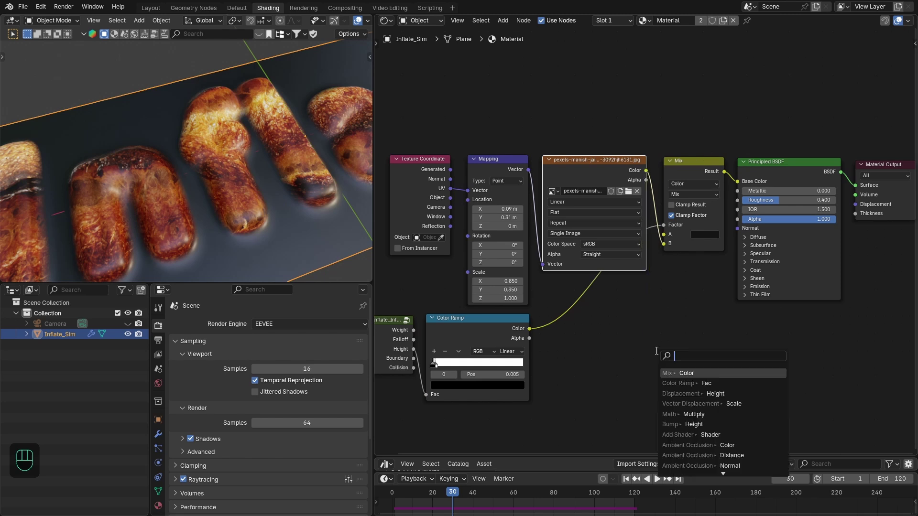
{"action": "key", "text": "Down"}
{"action": "key", "text": "Down"}
{"action": "left_click_drag", "start_coordinate": [666, 284], "coordinate": [698, 287]}
{"action": "left_click", "coordinate": [721, 288]}
{"action": "left_click_drag", "start_coordinate": [534, 335], "coordinate": [560, 364]}
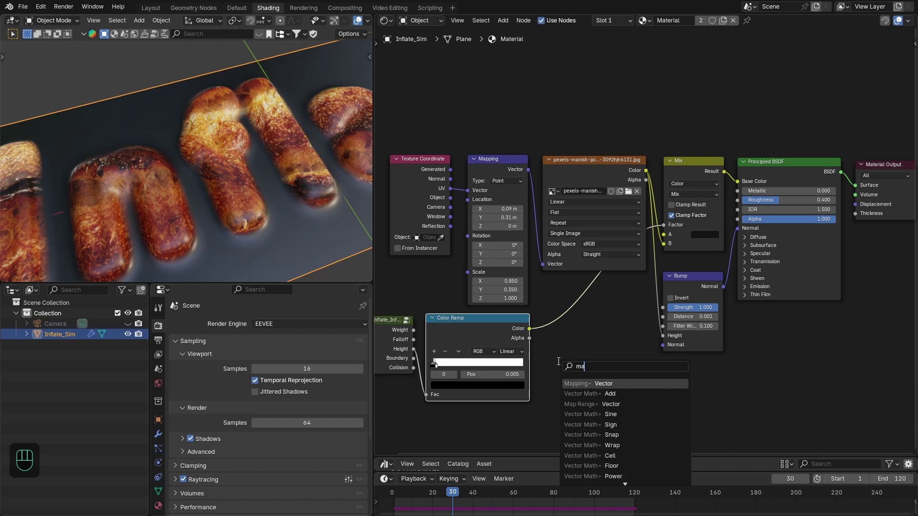
{"action": "key", "text": "Down"}
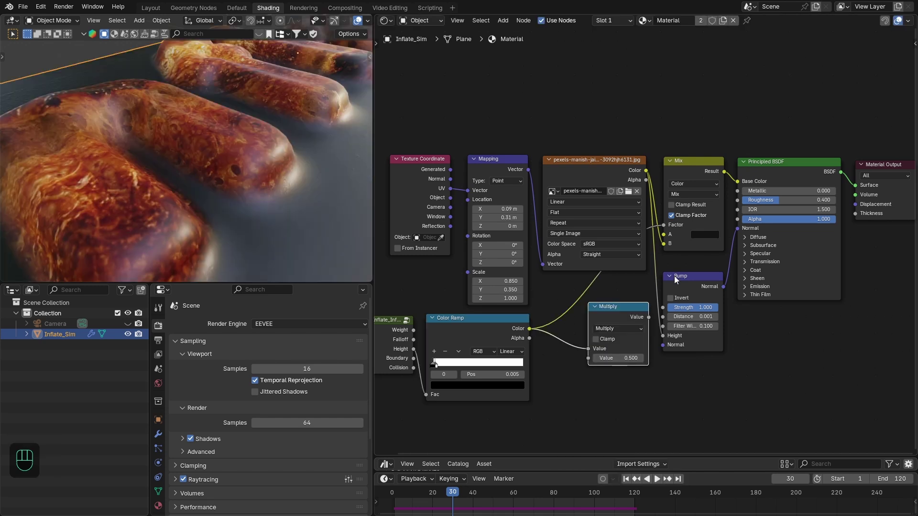
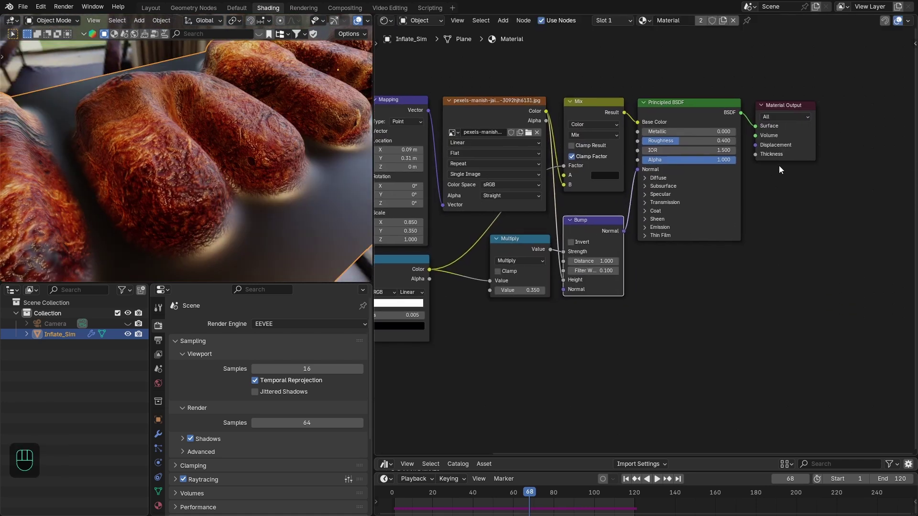
Add a Displacement node below the shader and connect it into the Material Output.
{"action": "left_click_drag", "start_coordinate": [750, 172], "coordinate": [753, 235]}
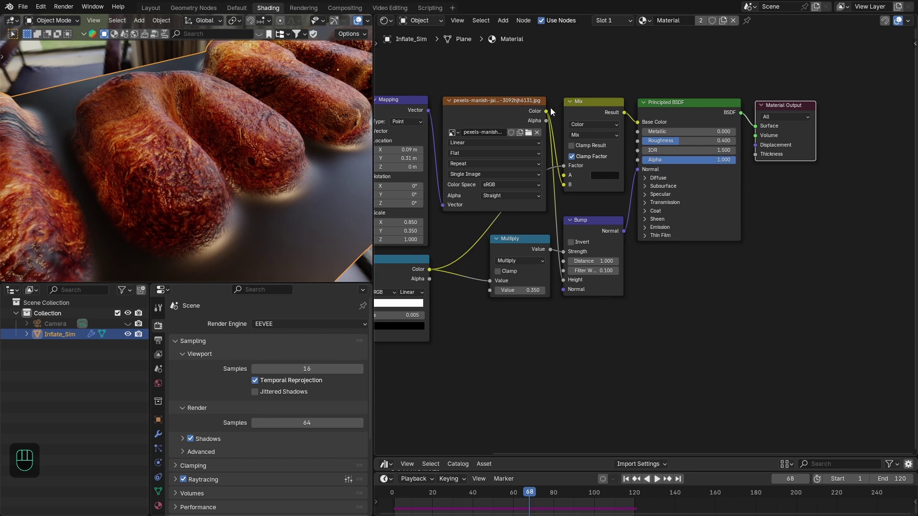
{"action": "key", "text": "x"}
{"action": "key", "text": "shift+a"}
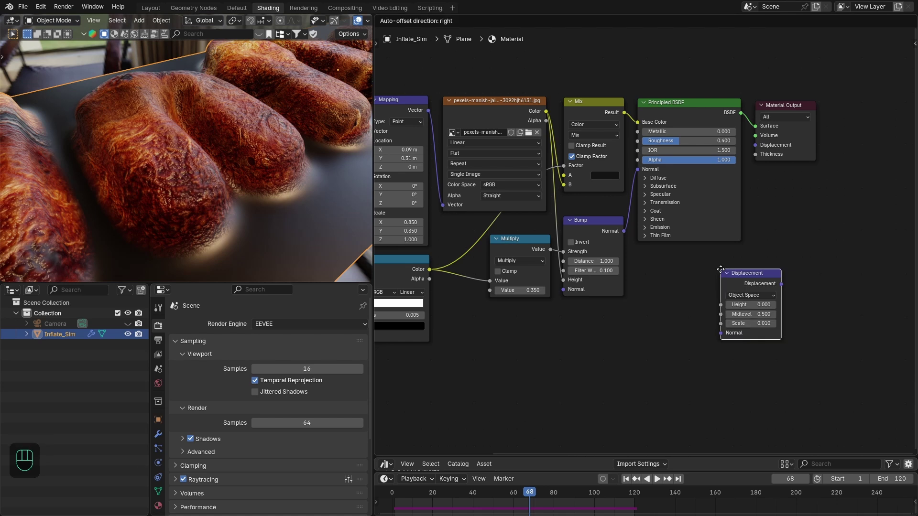
{"action": "left_click_drag", "start_coordinate": [687, 275], "coordinate": [715, 276]}
{"action": "left_click", "coordinate": [743, 287]}
{"action": "left_click_drag", "start_coordinate": [551, 117], "coordinate": [692, 310]}
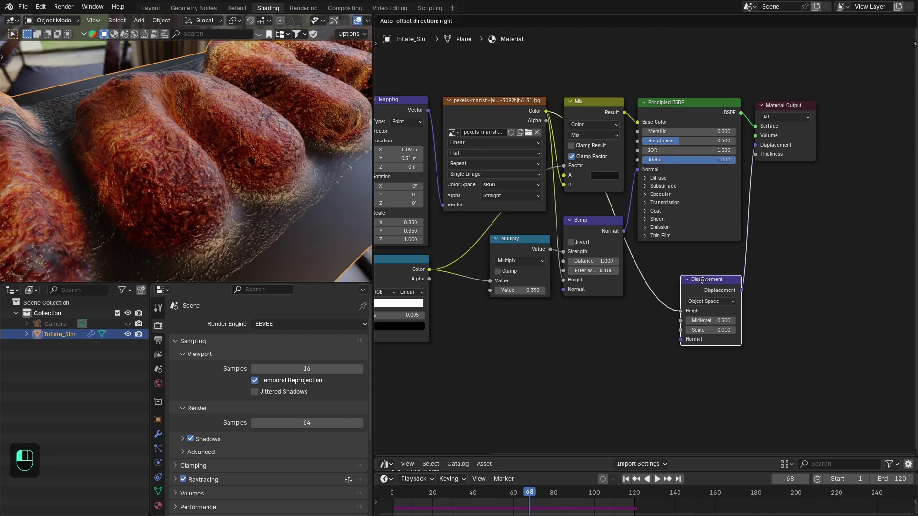
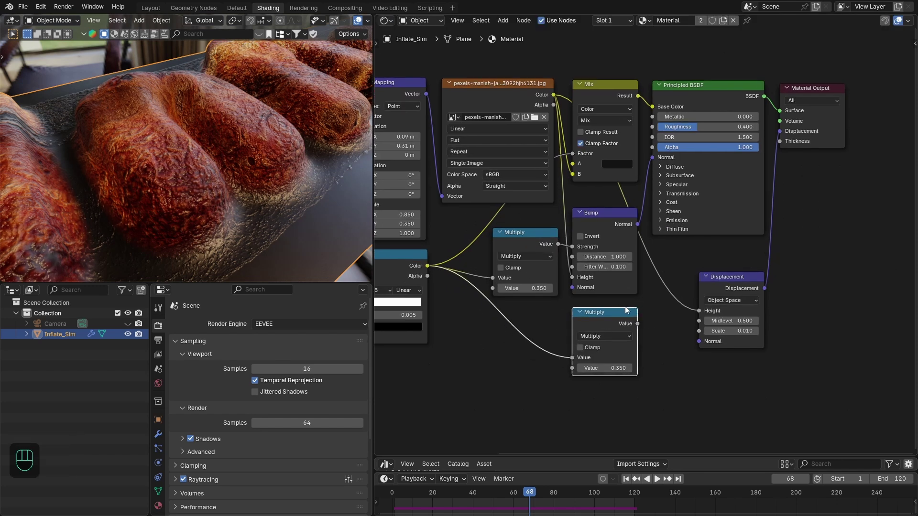
Drive the displacement scale with a second Multiply and set the material to Displacement and Bump.
{"action": "left_click", "coordinate": [693, 329]}
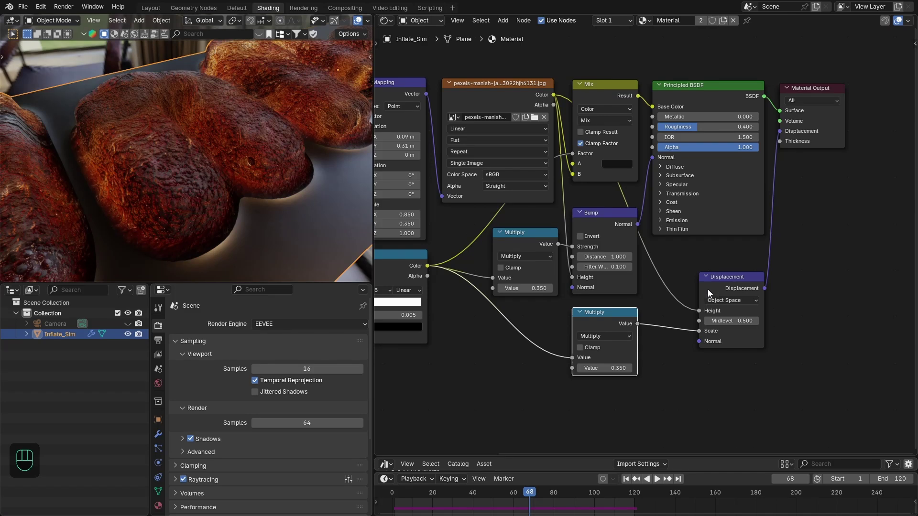
{"action": "left_click", "coordinate": [717, 285]}
{"action": "key", "text": "n"}
{"action": "left_click", "coordinate": [914, 113]}
{"action": "left_click_drag", "start_coordinate": [849, 118], "coordinate": [862, 155]}
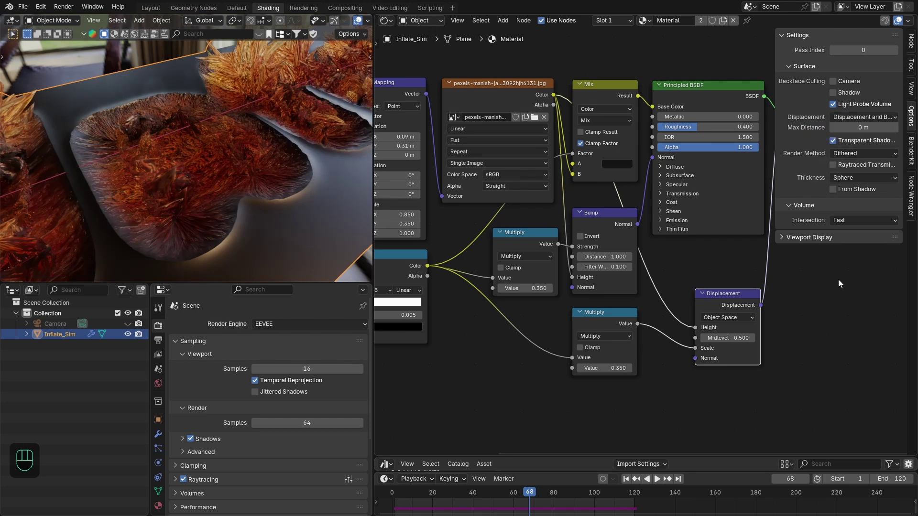
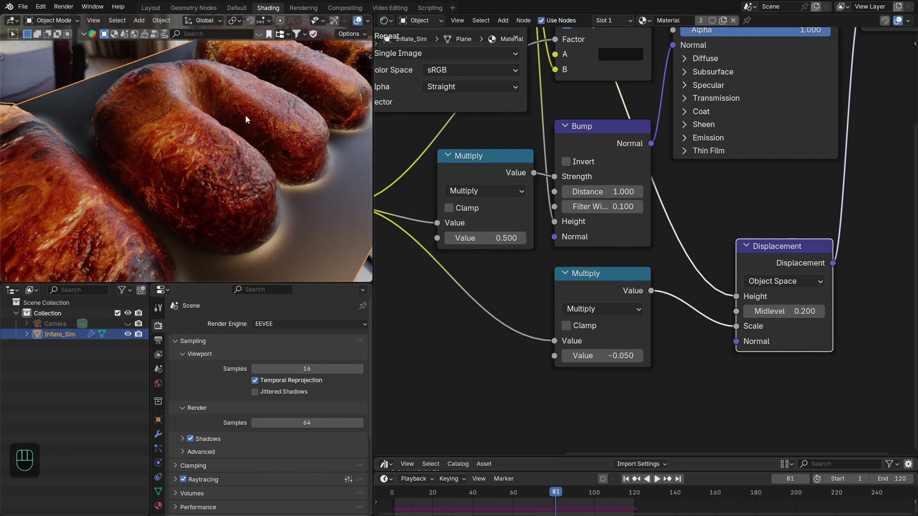
Orbit and zoom in close to inspect the bread crust detail during playback.
{"action": "left_click_drag", "start_coordinate": [236, 131], "coordinate": [231, 149]}
{"action": "left_click_drag", "start_coordinate": [254, 136], "coordinate": [279, 121]}
{"action": "middle_click", "coordinate": [268, 139]}
{"action": "left_click_drag", "start_coordinate": [228, 166], "coordinate": [222, 122]}
{"action": "left_click_drag", "start_coordinate": [233, 130], "coordinate": [220, 149]}
{"action": "left_click_drag", "start_coordinate": [232, 146], "coordinate": [189, 141]}
{"action": "key", "text": "space"}
{"action": "key", "text": "space"}
{"action": "key", "text": "space"}
{"action": "left_click_drag", "start_coordinate": [233, 182], "coordinate": [276, 182]}
{"action": "left_click_drag", "start_coordinate": [270, 143], "coordinate": [283, 110]}
{"action": "left_click_drag", "start_coordinate": [271, 123], "coordinate": [272, 187]}
Bring up the text object's Modifier Properties while viewing the bread surface up close.
{"action": "left_click", "coordinate": [243, 176]}
{"action": "key", "text": "space"}
{"action": "key", "text": "space"}
{"action": "left_click_drag", "start_coordinate": [223, 182], "coordinate": [138, 196]}
{"action": "key", "text": "space"}
{"action": "left_click_drag", "start_coordinate": [202, 177], "coordinate": [173, 188]}
{"action": "key", "text": "space"}
{"action": "middle_click", "coordinate": [184, 170]}
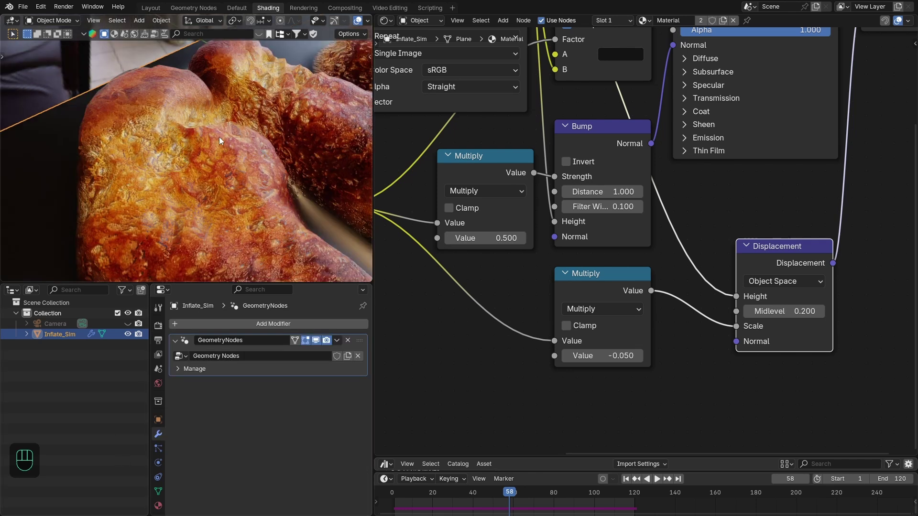
Add a level-2 Subdivision Surface modifier and set the Bump node's Filter Width to 0.5.
{"action": "left_click", "coordinate": [357, 282]}
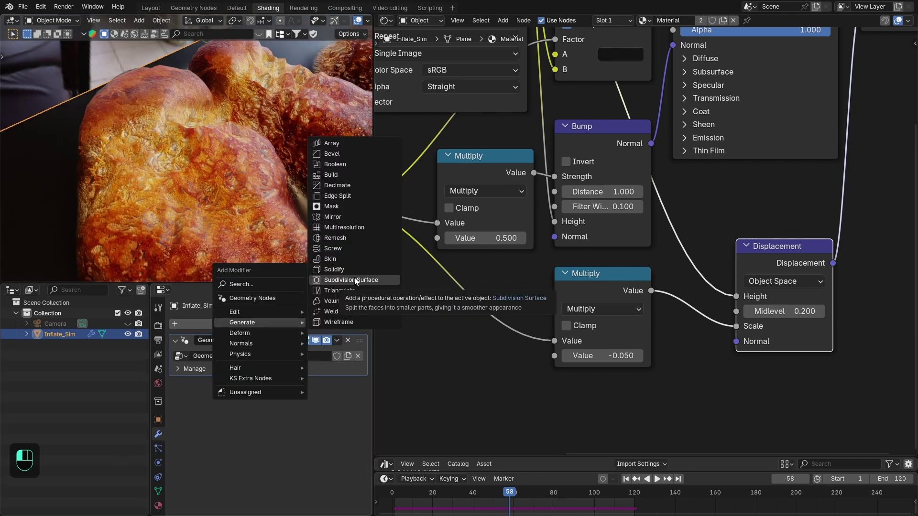
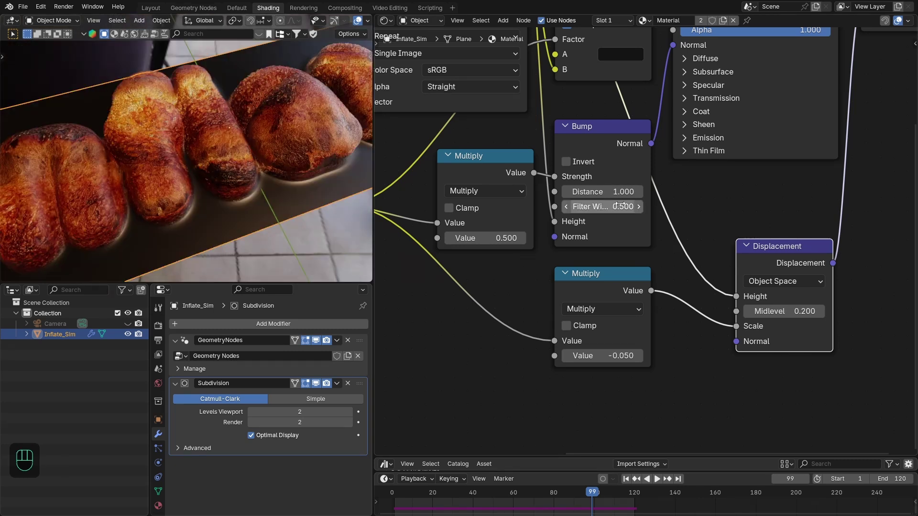
{"action": "middle_click", "coordinate": [265, 133]}
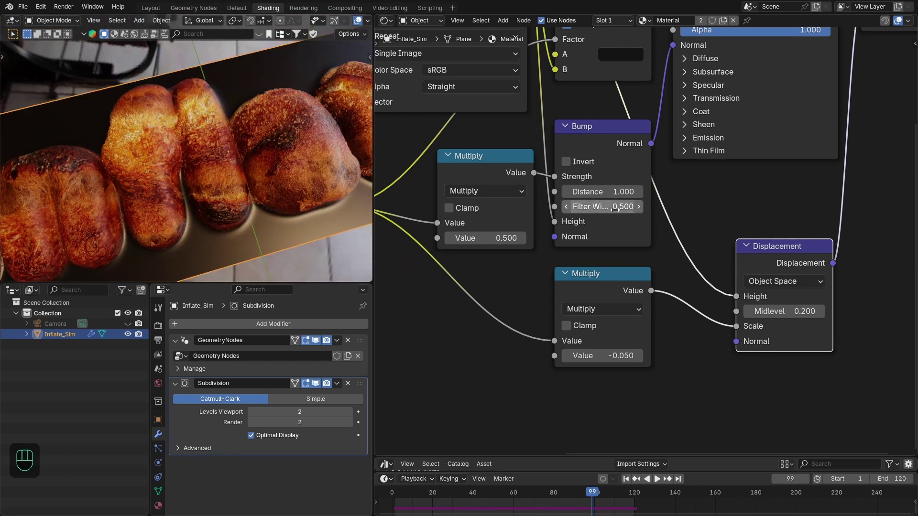
{"action": "left_click_drag", "start_coordinate": [672, 225], "coordinate": [688, 275]}
{"action": "left_click_drag", "start_coordinate": [225, 110], "coordinate": [233, 125]}
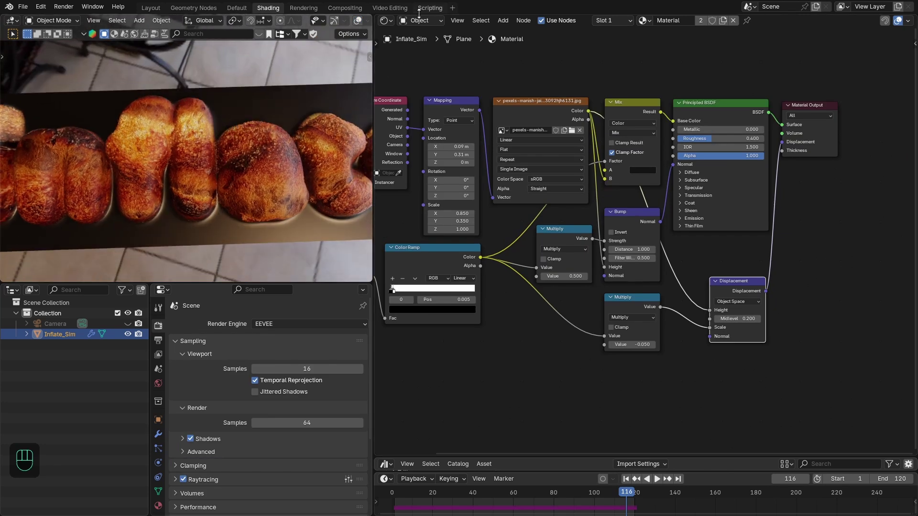
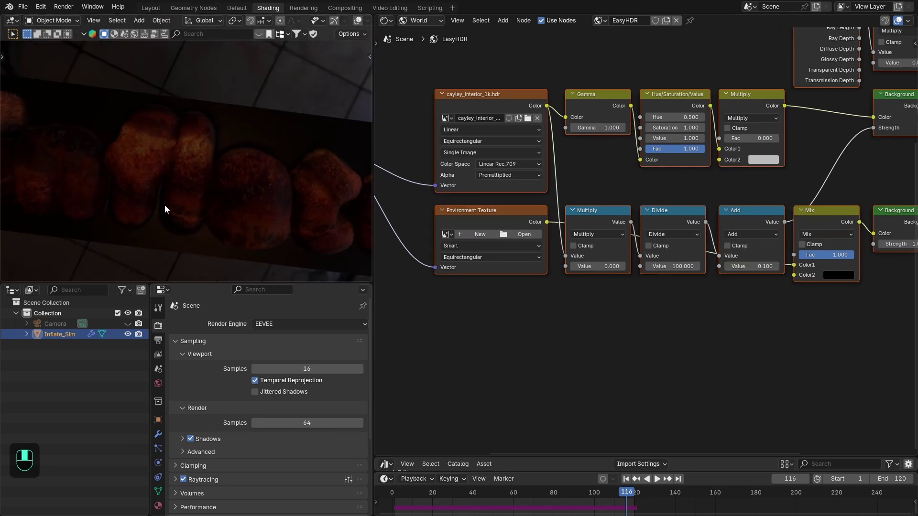
Lower the world's EasyHDR Add to 0.1 and add an Area light to the scene.
{"action": "middle_click", "coordinate": [408, 188]}
{"action": "key", "text": "shift+a"}
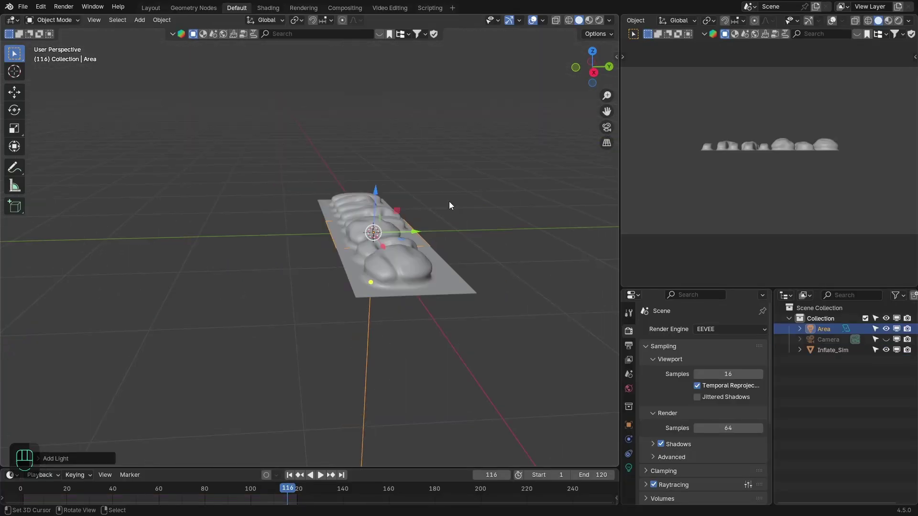
Place the main Area light overhead at power 25 and tilt the duplicate Area.001 (power 7) toward the text.
{"action": "key", "text": "KP_3"}
{"action": "left_click_drag", "start_coordinate": [315, 235], "coordinate": [378, 247]}
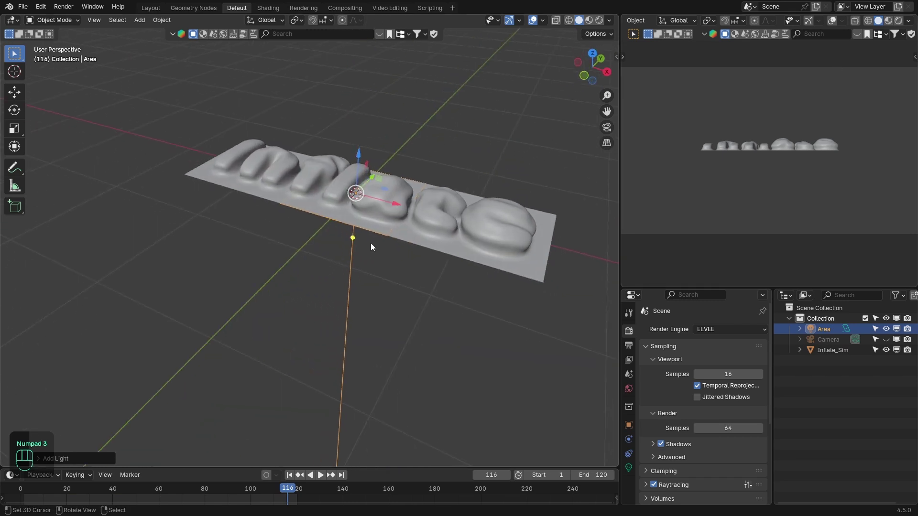
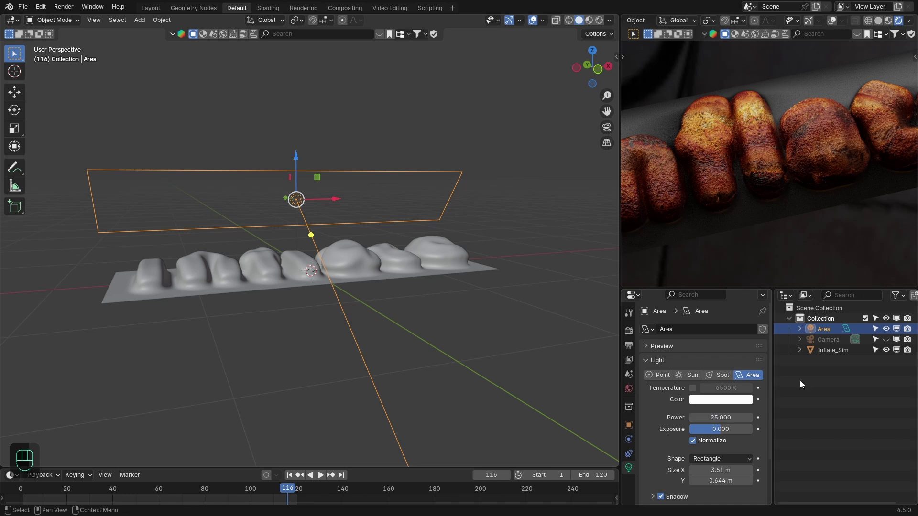
{"action": "left_click_drag", "start_coordinate": [769, 210], "coordinate": [795, 222]}
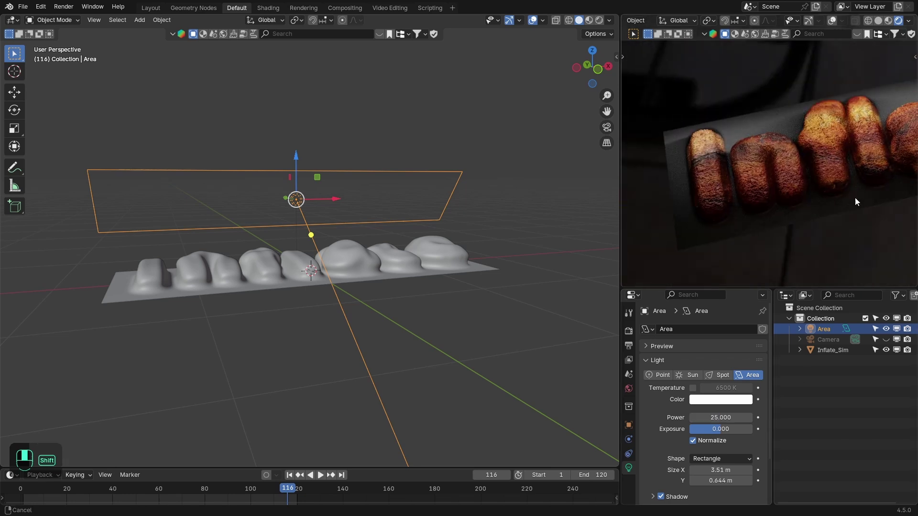
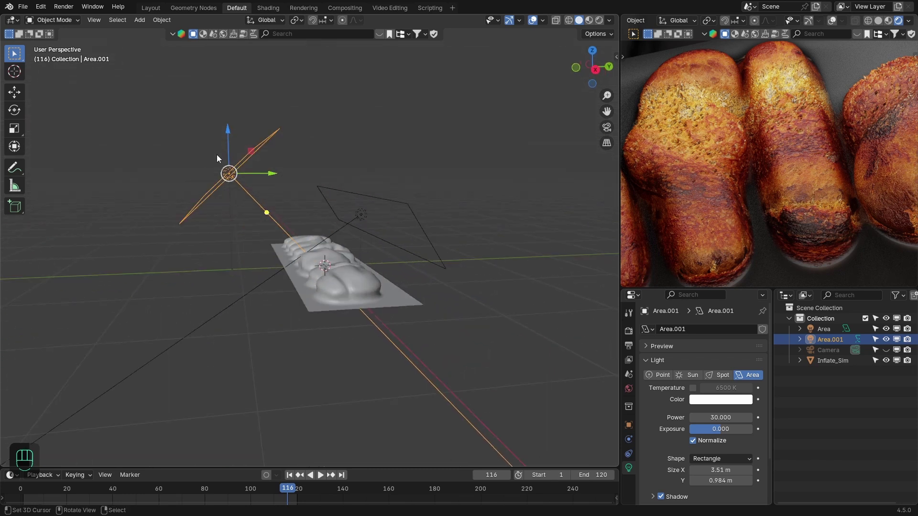
{"action": "left_click_drag", "start_coordinate": [282, 188], "coordinate": [302, 195]}
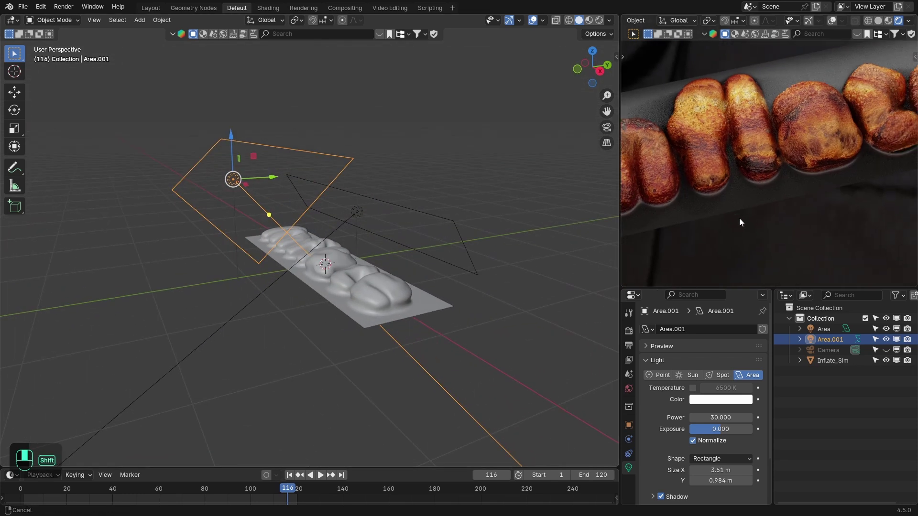
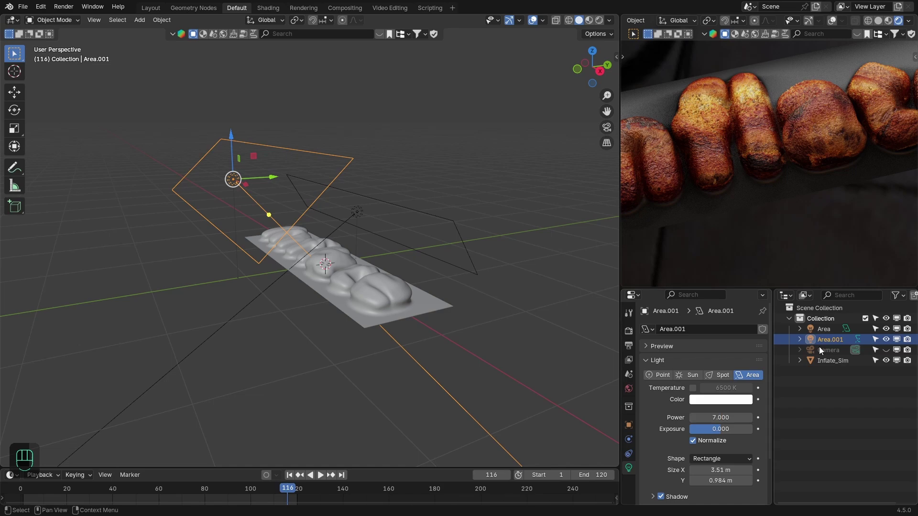
{"action": "middle_click", "coordinate": [779, 182]}
{"action": "left_click", "coordinate": [265, 10]}
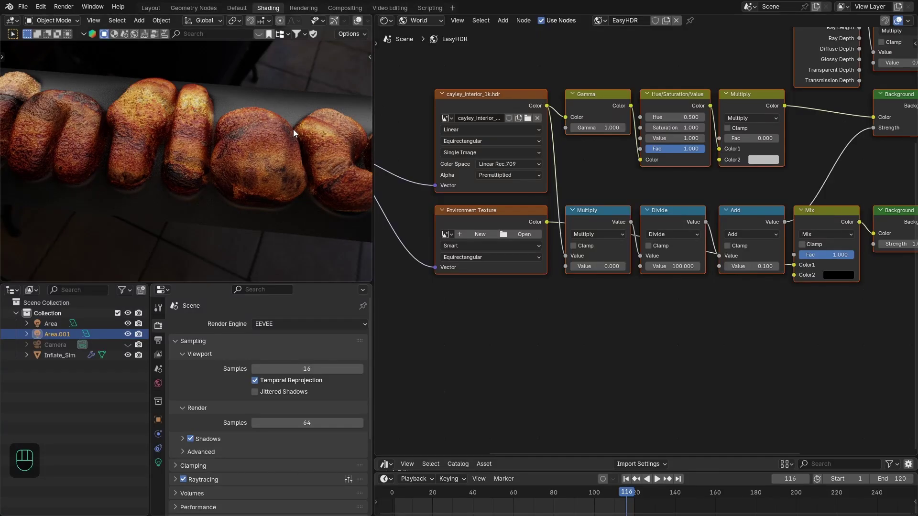
Inspect the lit bread crust close up in a full-screen rendered preview.
{"action": "left_click_drag", "start_coordinate": [239, 123], "coordinate": [275, 117]}
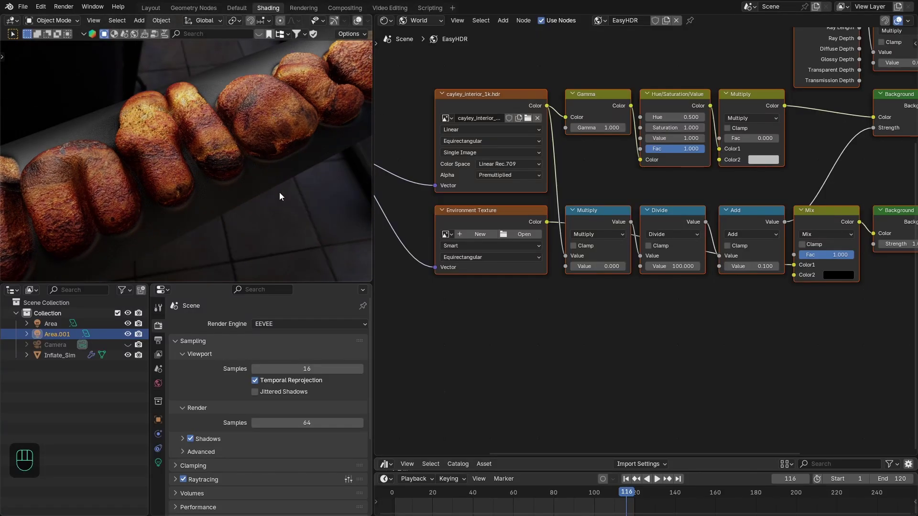
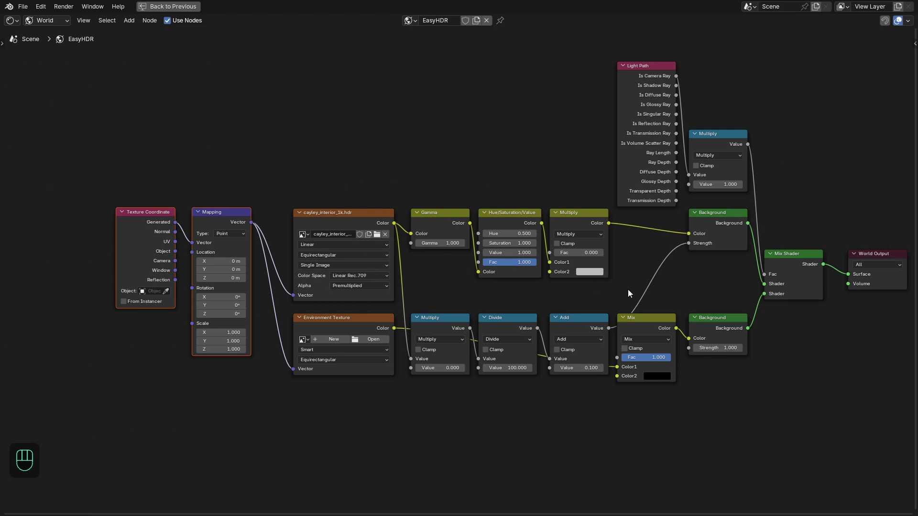
{"action": "key", "text": "ctrl+space"}
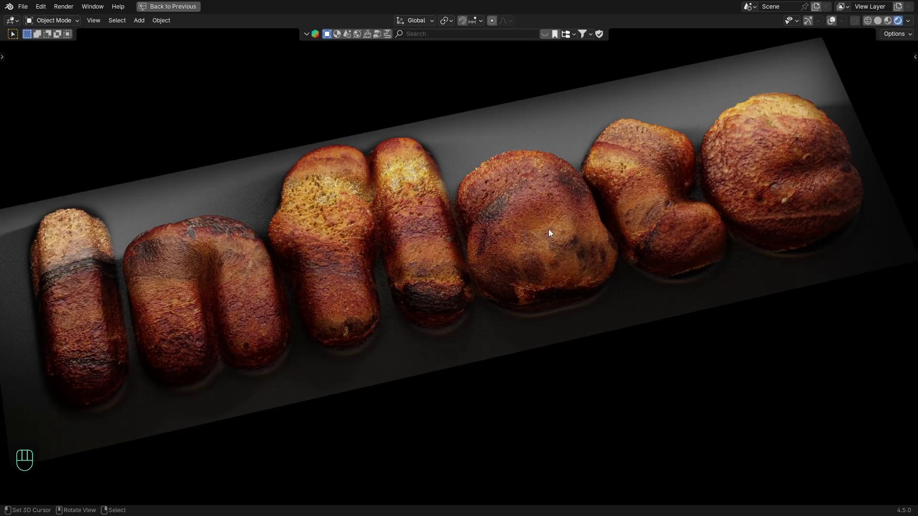
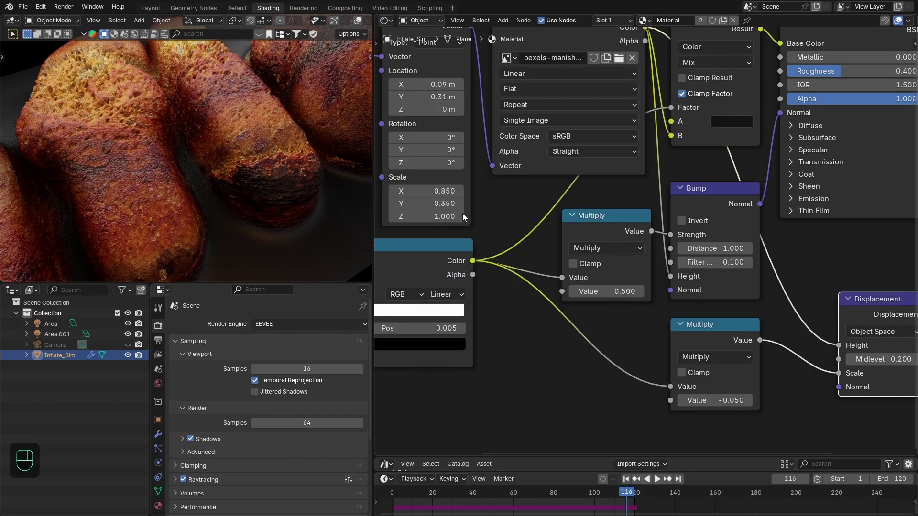
{"action": "left_click_drag", "start_coordinate": [231, 158], "coordinate": [196, 186]}
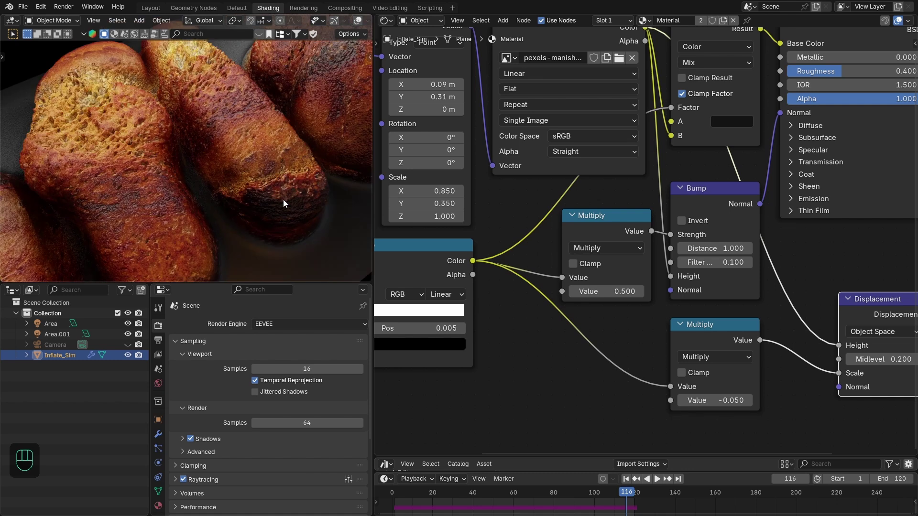
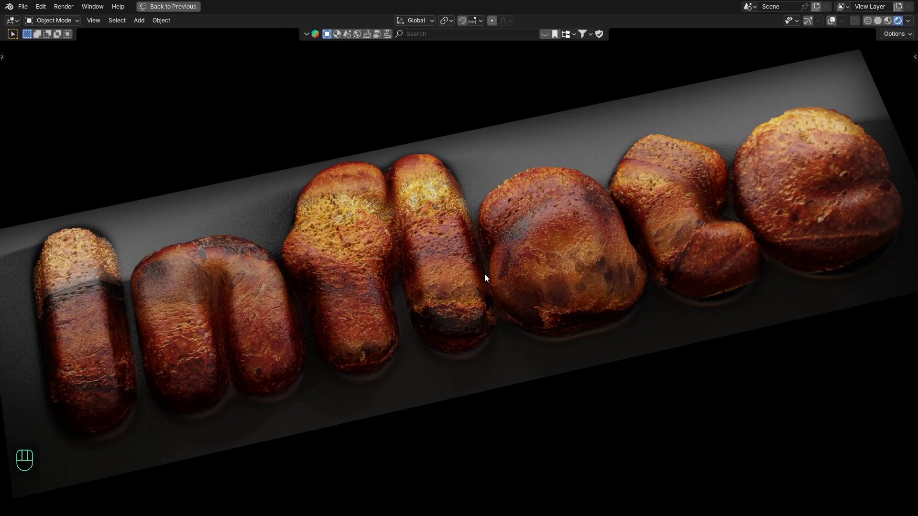
Frame the finished Inflate letters through the scene camera and leave full screen.
{"action": "key", "text": "shift+Left"}
{"action": "key", "text": "space"}
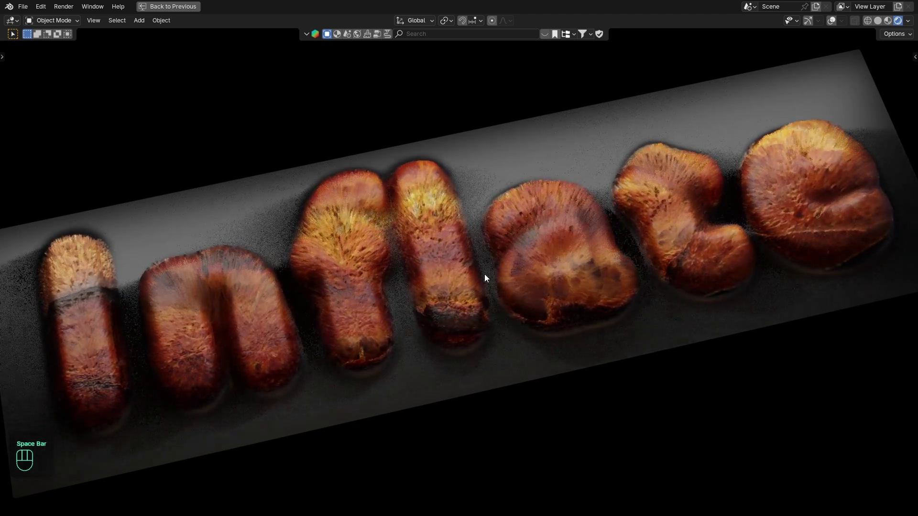
{"action": "key", "text": "space"}
{"action": "key", "text": "space"}
{"action": "key", "text": "space"}
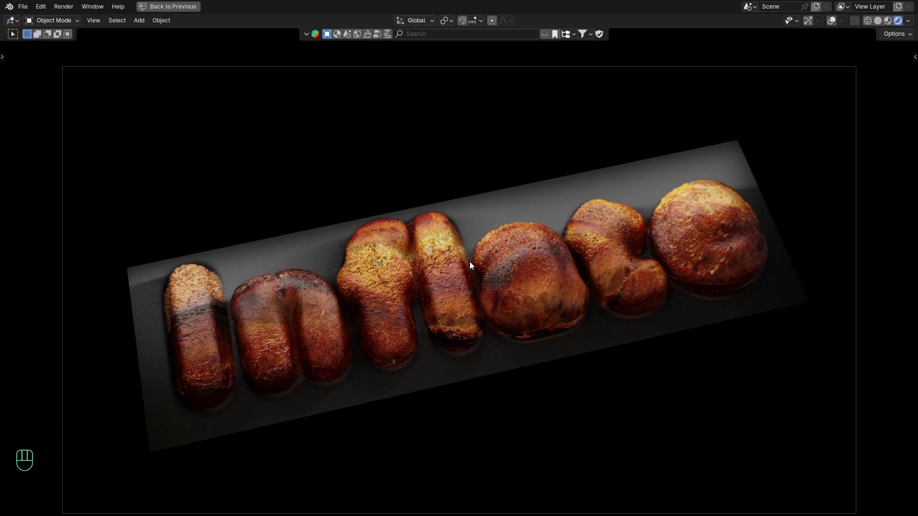
{"action": "key", "text": "ctrl+space"}
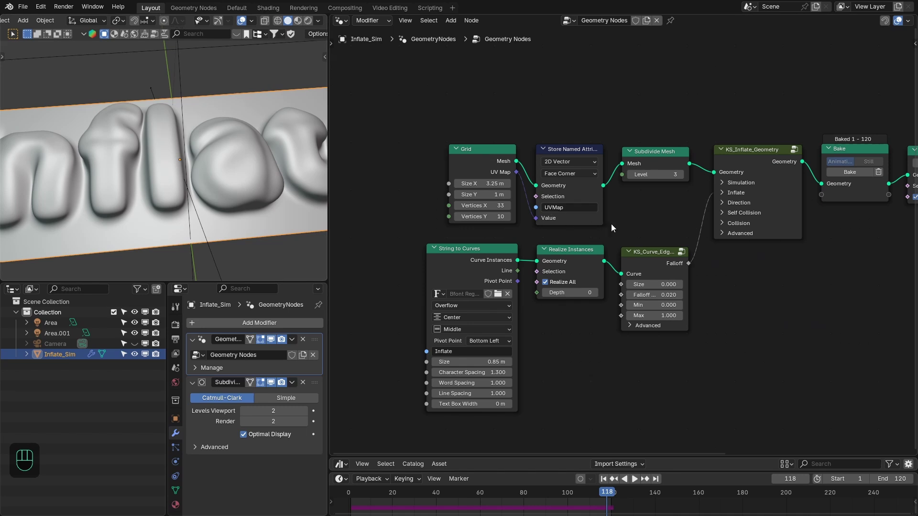
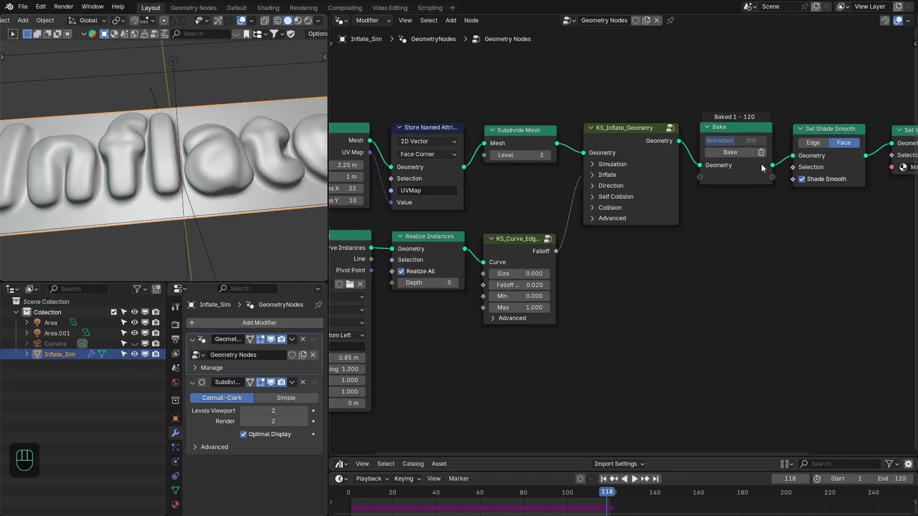
Replace the String to Curves text 'Inflate' with 'Nodes'.
{"action": "left_click", "coordinate": [765, 158]}
{"action": "middle_click", "coordinate": [712, 250]}
{"action": "key", "text": "shift+Left"}
{"action": "left_click_drag", "start_coordinate": [508, 321], "coordinate": [454, 284]}
{"action": "key", "text": "shift+Left"}
{"action": "key", "text": "space"}
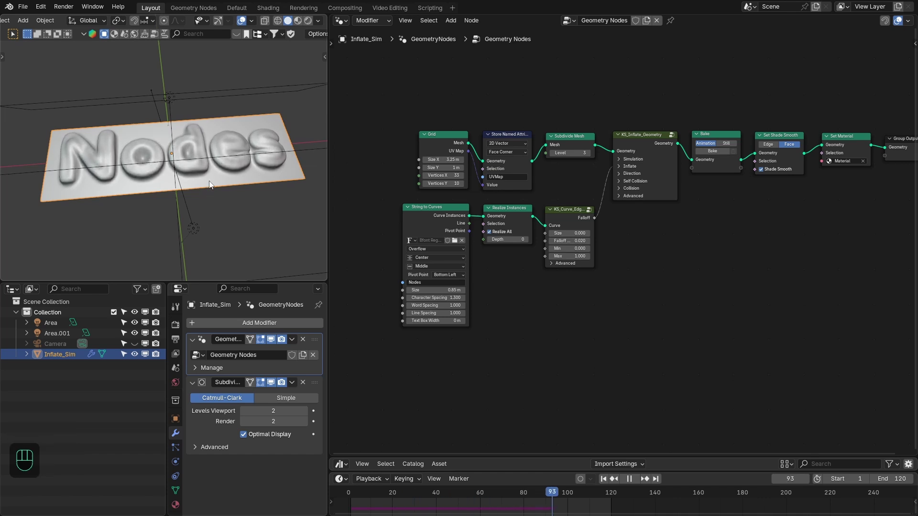
Replay the simulation so 'Nodes' re-inflates and check it through the camera.
{"action": "key", "text": "space"}
{"action": "key", "text": "z"}
{"action": "key", "text": "space"}
{"action": "key", "text": "z"}
{"action": "key", "text": "ctrl+space"}
{"action": "key", "text": "space"}
{"action": "key", "text": "space"}
{"action": "key", "text": "space"}
{"action": "key", "text": "space"}
{"action": "key", "text": "shift+Right"}
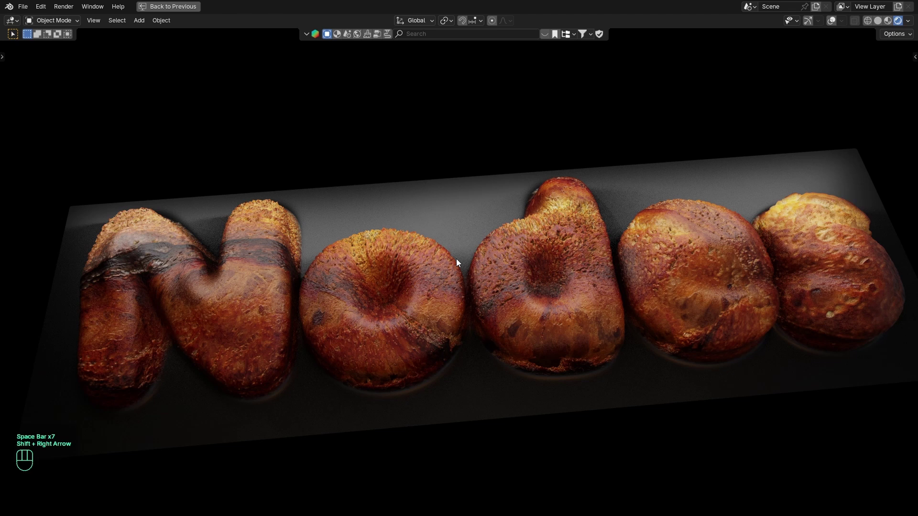
{"action": "key", "text": "KP_0"}
{"action": "key", "text": "space"}
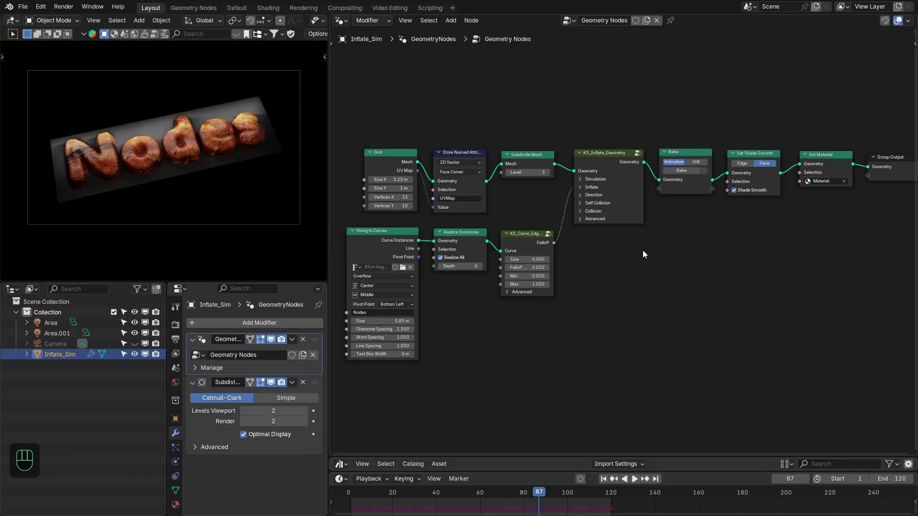